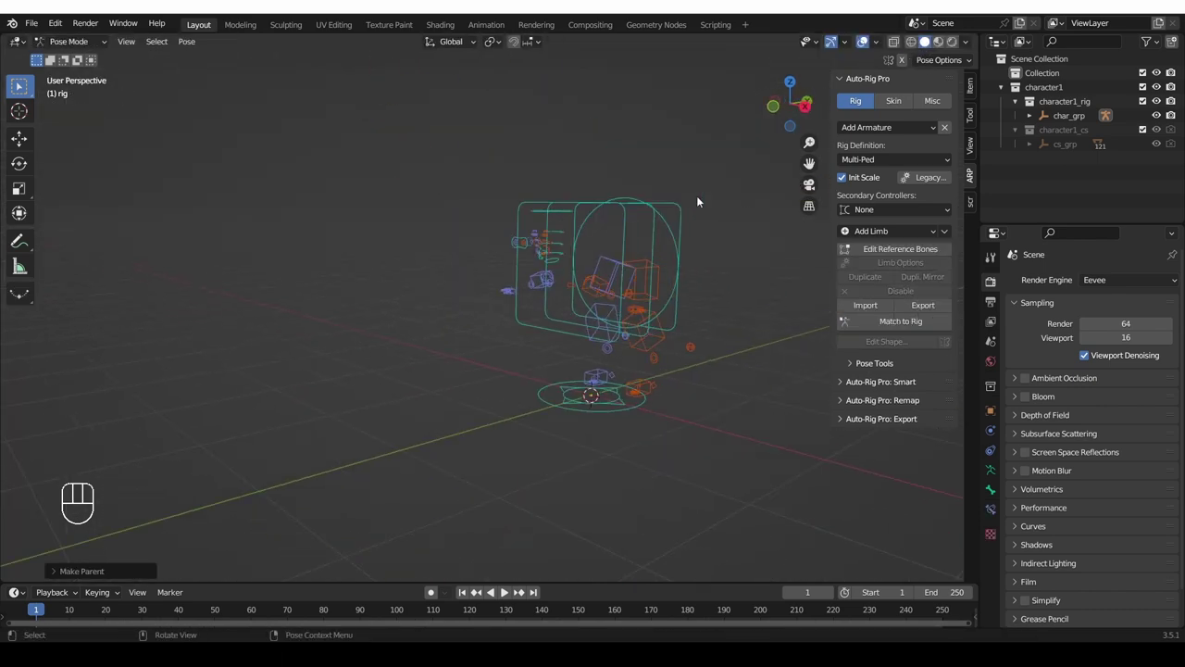
- Select everything in the scene and delete the existing small character rig
{"action": "left_click_drag", "start_coordinate": [875, 131], "coordinate": [749, 344]}
{"action": "key", "text": "Tab"}
{"action": "key", "text": "a"}
{"action": "key", "text": "x"}
{"action": "middle_click", "coordinate": [677, 352]}
- Add the Auto-Rig Pro Cat preset armature, inspect it around the viewport and start Edit Reference Bones
{"action": "left_click_drag", "start_coordinate": [1063, 88], "coordinate": [1002, 194]}
{"action": "middle_click", "coordinate": [578, 304]}
{"action": "left_click_drag", "start_coordinate": [598, 319], "coordinate": [542, 333]}
{"action": "middle_click", "coordinate": [511, 321]}
{"action": "left_click_drag", "start_coordinate": [889, 132], "coordinate": [801, 333]}
{"action": "left_click_drag", "start_coordinate": [500, 379], "coordinate": [465, 373]}
{"action": "middle_click", "coordinate": [471, 372]}
{"action": "middle_click", "coordinate": [513, 361]}
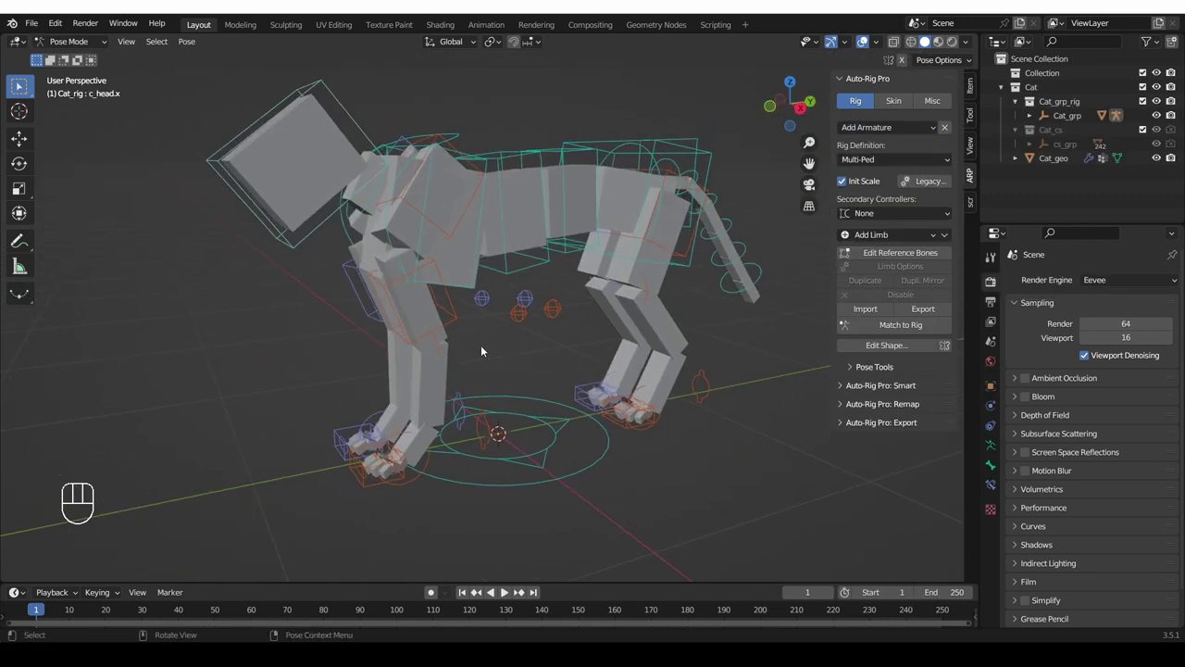
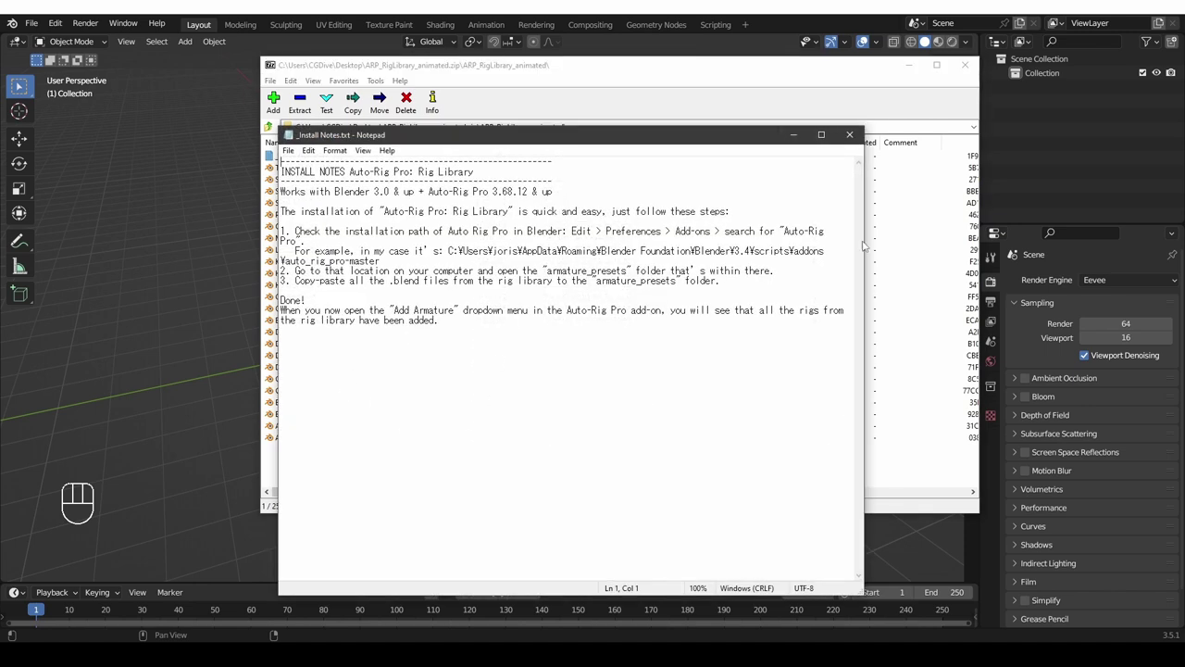
- View the rig library install notes and the armature_presets folder with its preset files
{"action": "middle_click", "coordinate": [91, 186]}
- Close the Explorer and Blender Preferences windows to return to the empty scene
{"action": "left_click_drag", "start_coordinate": [63, 25], "coordinate": [114, 250]}
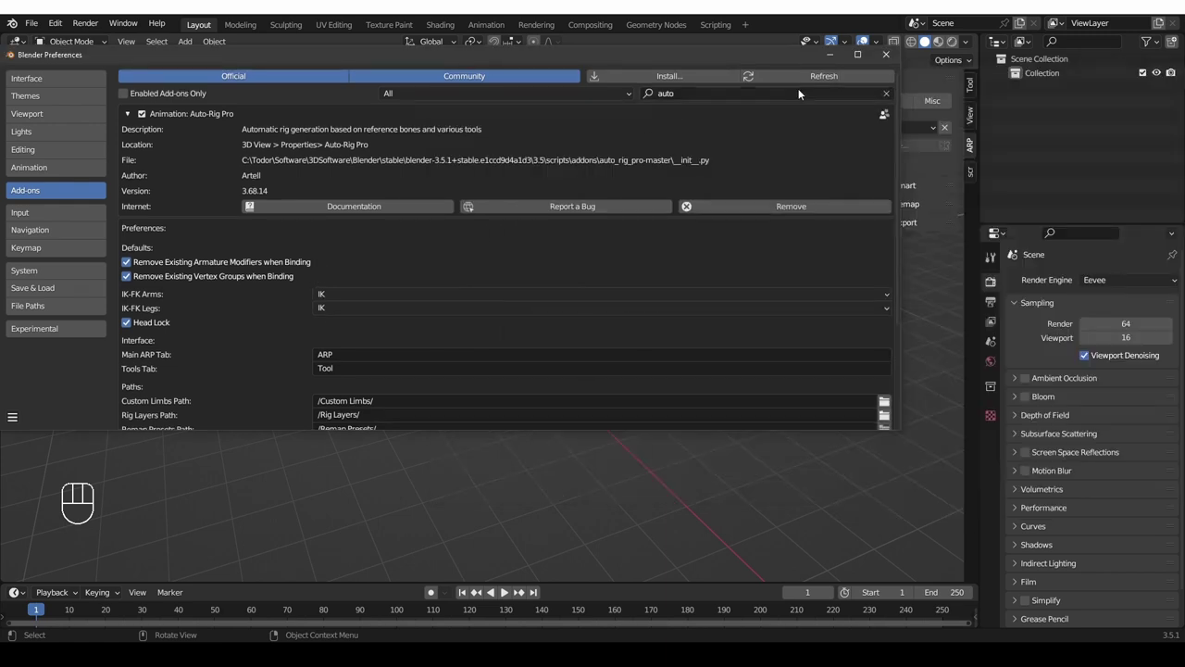
{"action": "left_click_drag", "start_coordinate": [867, 133], "coordinate": [785, 285]}
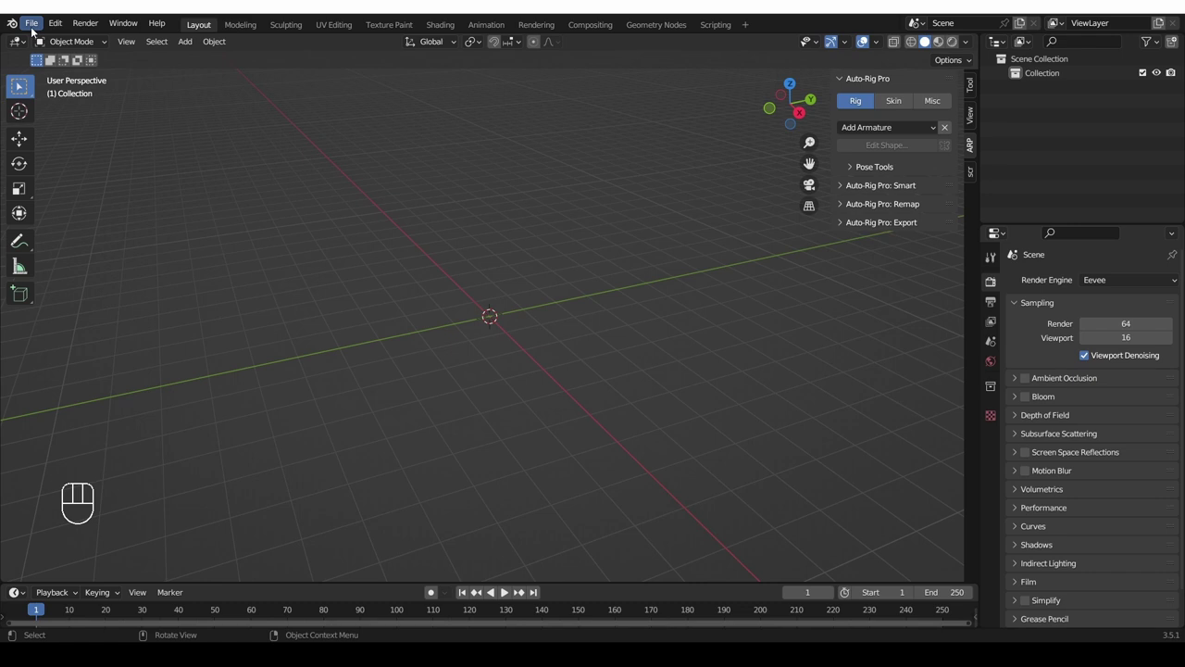
- Add the Allosaur and Bird preset armatures and shift one rig aside so both are visible
{"action": "left_click_drag", "start_coordinate": [34, 32], "coordinate": [780, 259]}
{"action": "left_click_drag", "start_coordinate": [971, 152], "coordinate": [881, 128]}
{"action": "left_click_drag", "start_coordinate": [887, 134], "coordinate": [835, 275]}
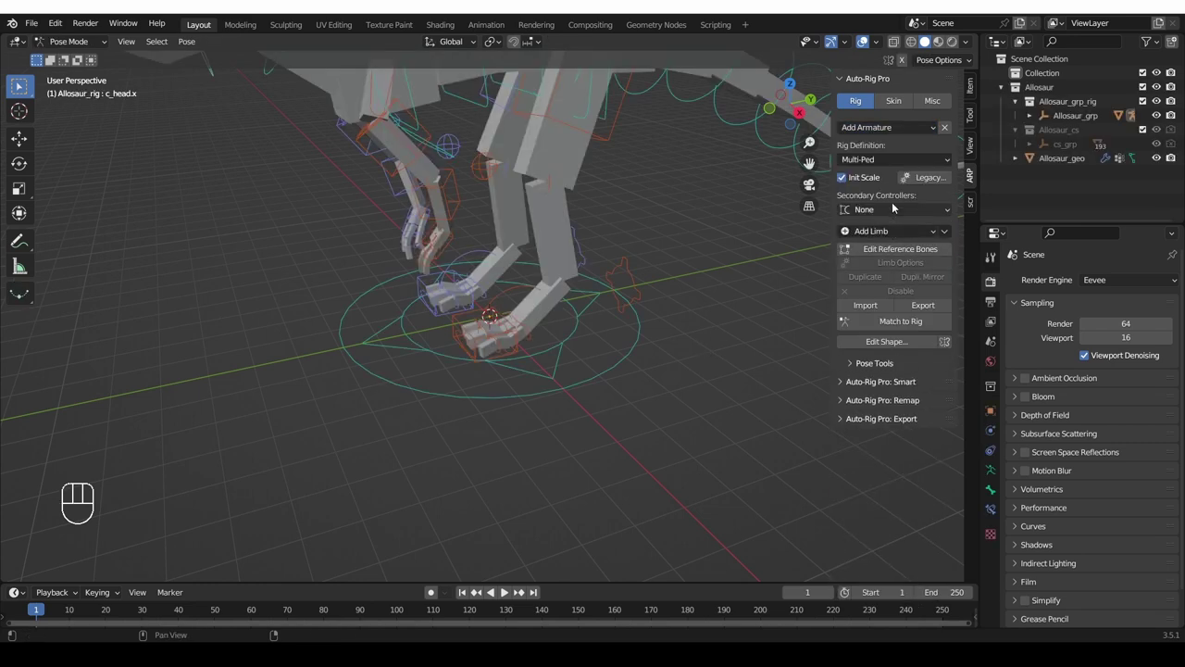
{"action": "left_click_drag", "start_coordinate": [895, 135], "coordinate": [572, 287]}
{"action": "middle_click", "coordinate": [593, 294]}
{"action": "key", "text": "Tab"}
{"action": "key", "text": "g"}
{"action": "key", "text": "x"}
{"action": "key", "text": "y"}
{"action": "middle_click", "coordinate": [615, 327]}
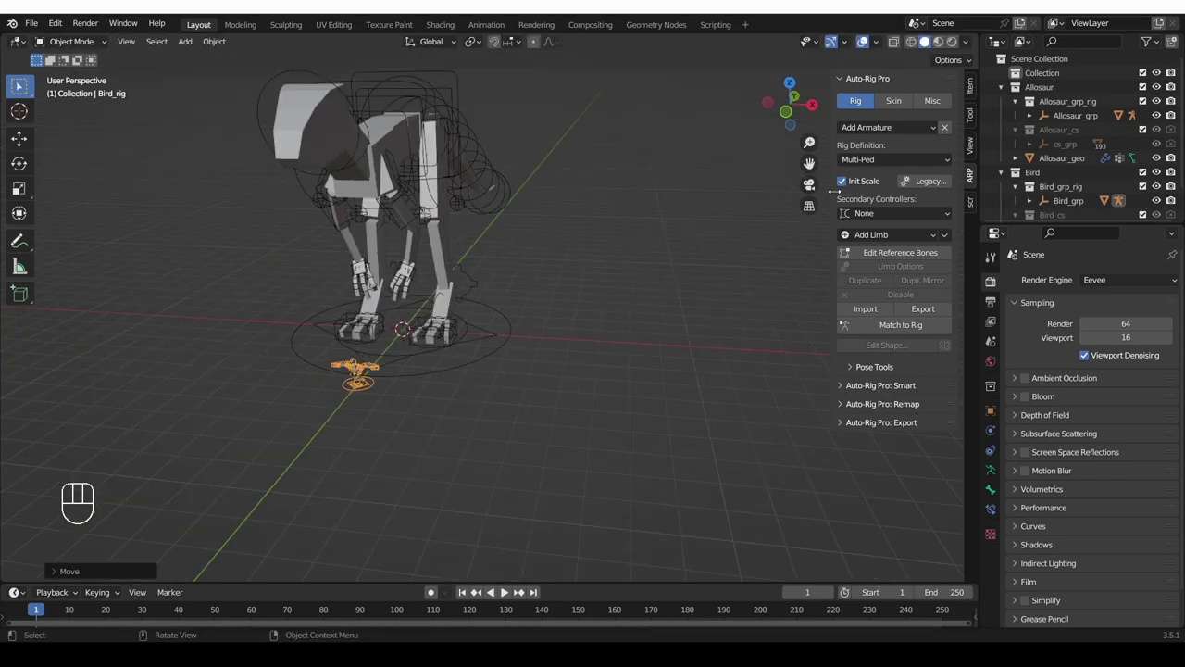
- Orbit around the two rigs to view the Allosaur side-on and select its Allosaur_geo body mesh
{"action": "left_click_drag", "start_coordinate": [873, 147], "coordinate": [881, 248]}
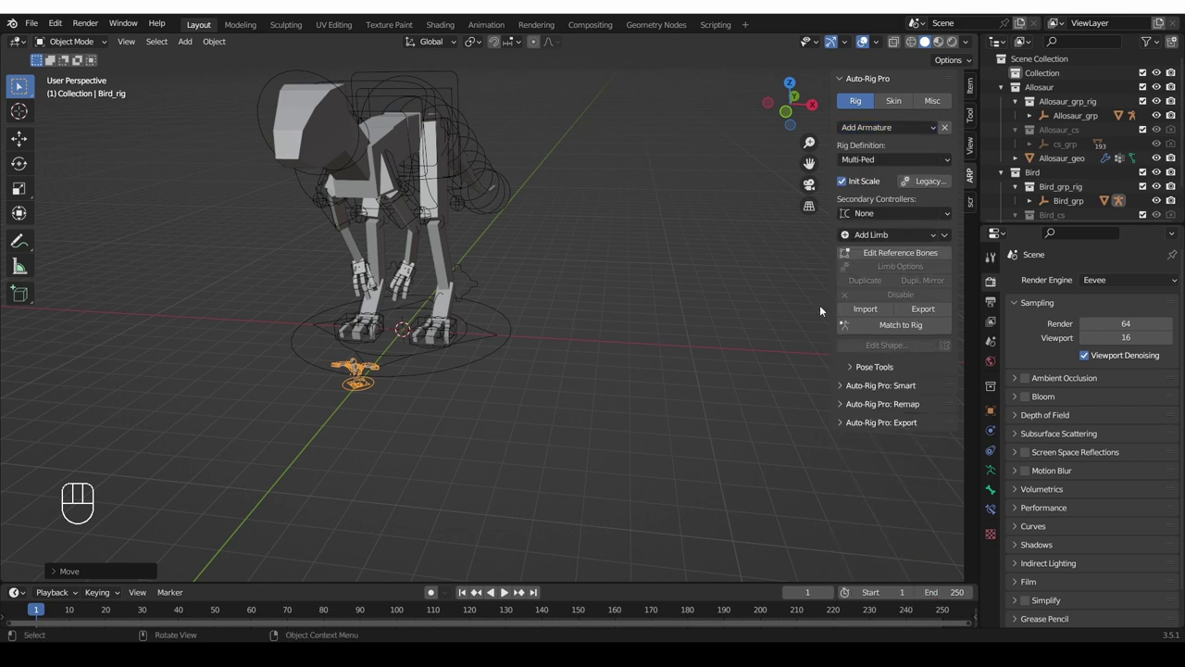
{"action": "left_click_drag", "start_coordinate": [904, 275], "coordinate": [493, 331]}
{"action": "middle_click", "coordinate": [428, 339]}
{"action": "left_click_drag", "start_coordinate": [421, 380], "coordinate": [411, 397]}
{"action": "middle_click", "coordinate": [431, 375]}
{"action": "middle_click", "coordinate": [504, 334]}
{"action": "middle_click", "coordinate": [496, 328]}
{"action": "left_click_drag", "start_coordinate": [900, 131], "coordinate": [755, 380]}
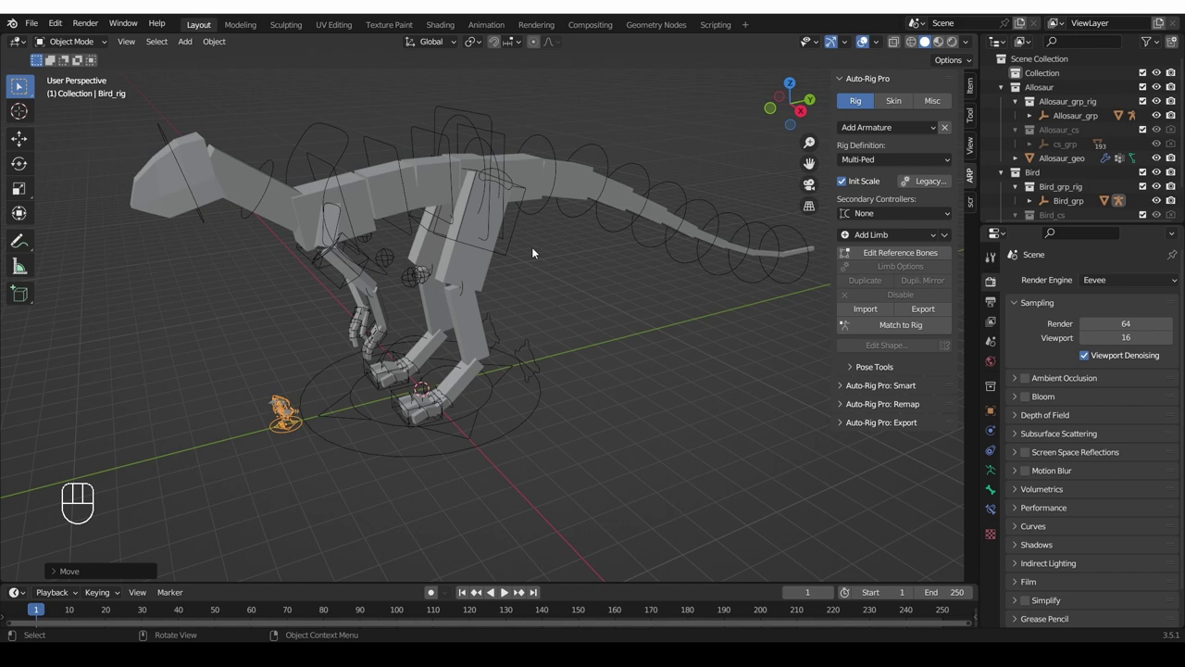
- Hide then unhide the Allosaur body, select Allosaur_rig and scale it to about 0.406
{"action": "key", "text": "h"}
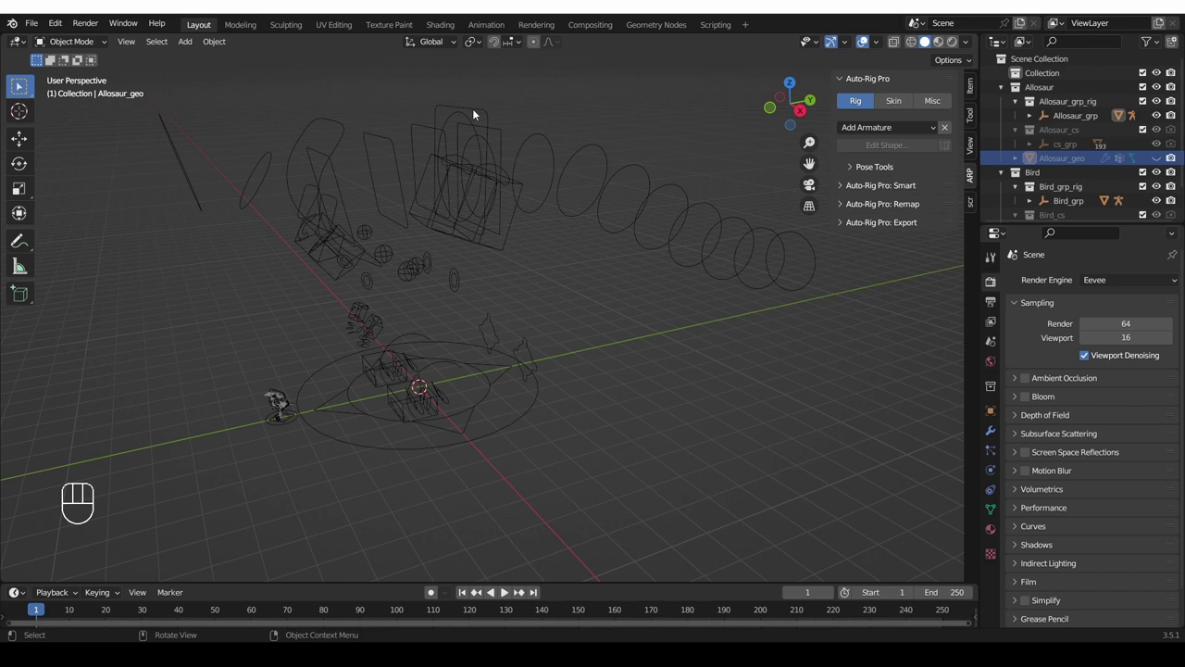
{"action": "key", "text": "alt+h"}
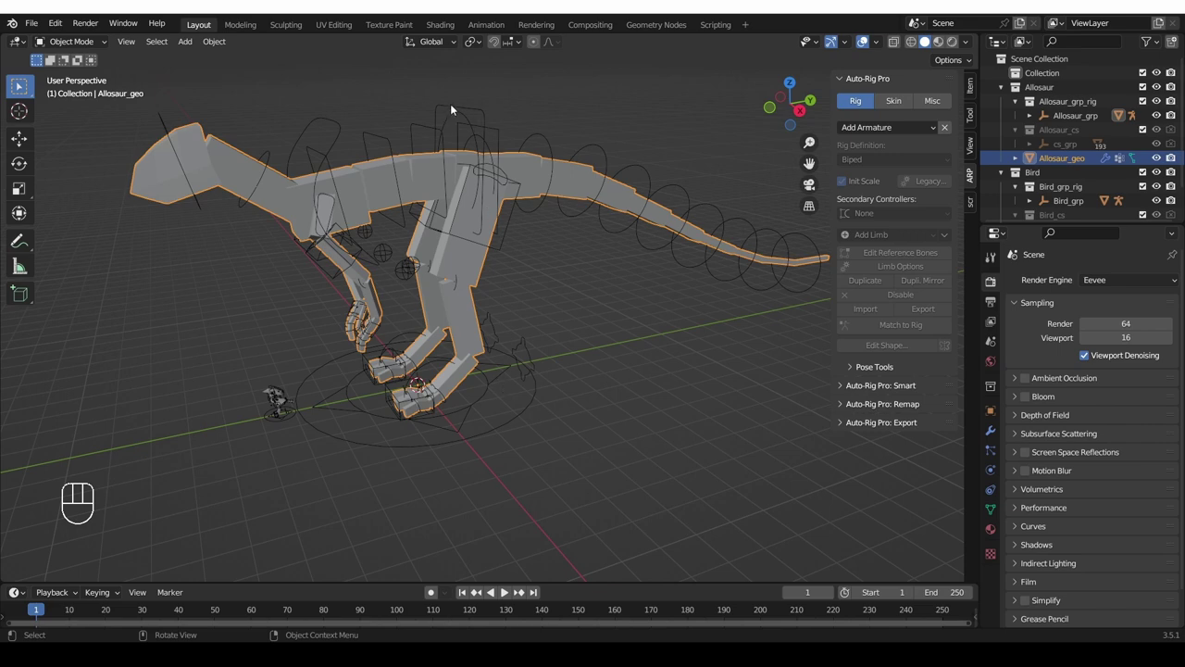
{"action": "left_click", "coordinate": [484, 419]}
{"action": "left_click", "coordinate": [480, 417]}
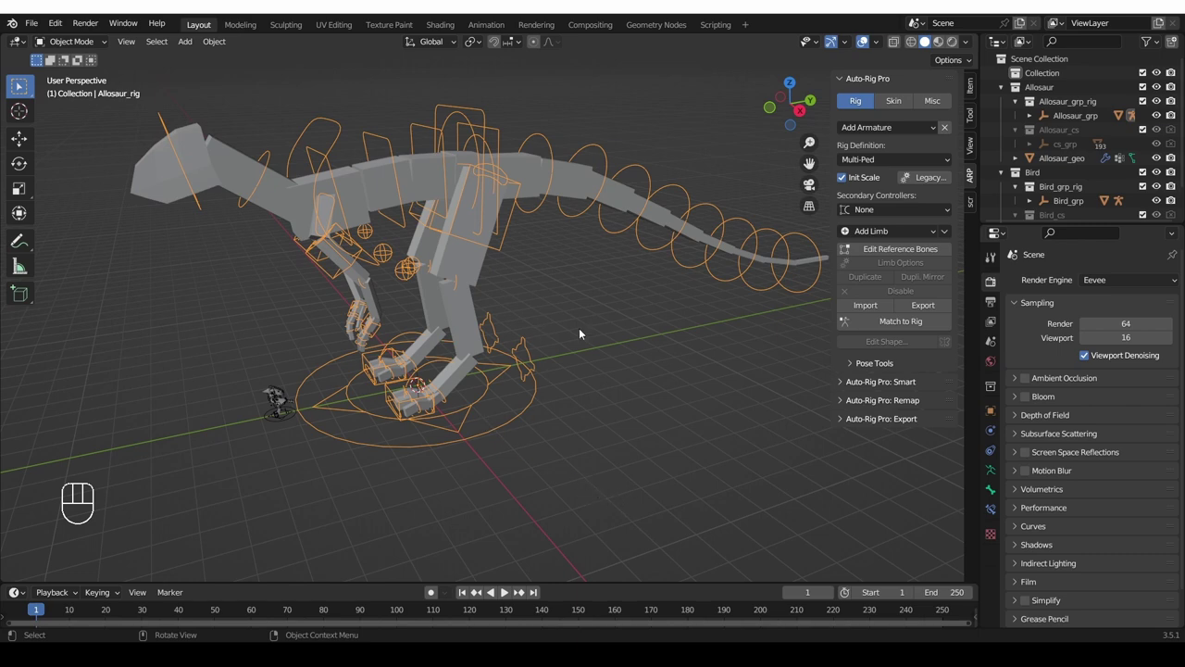
{"action": "key", "text": "s"}
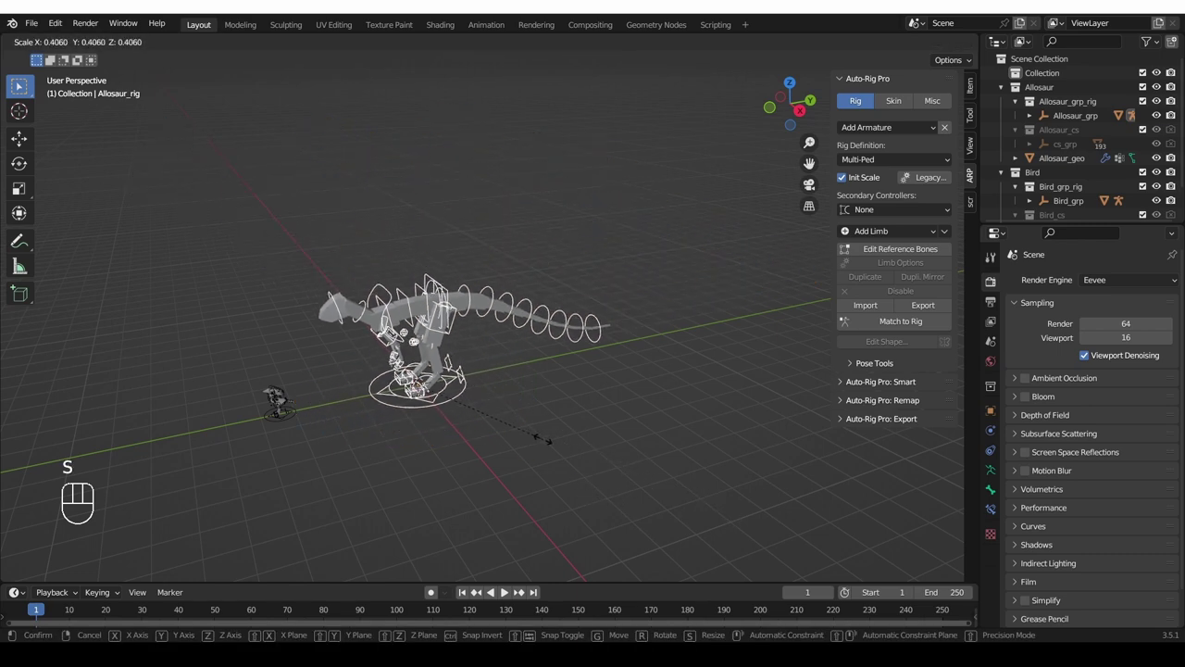
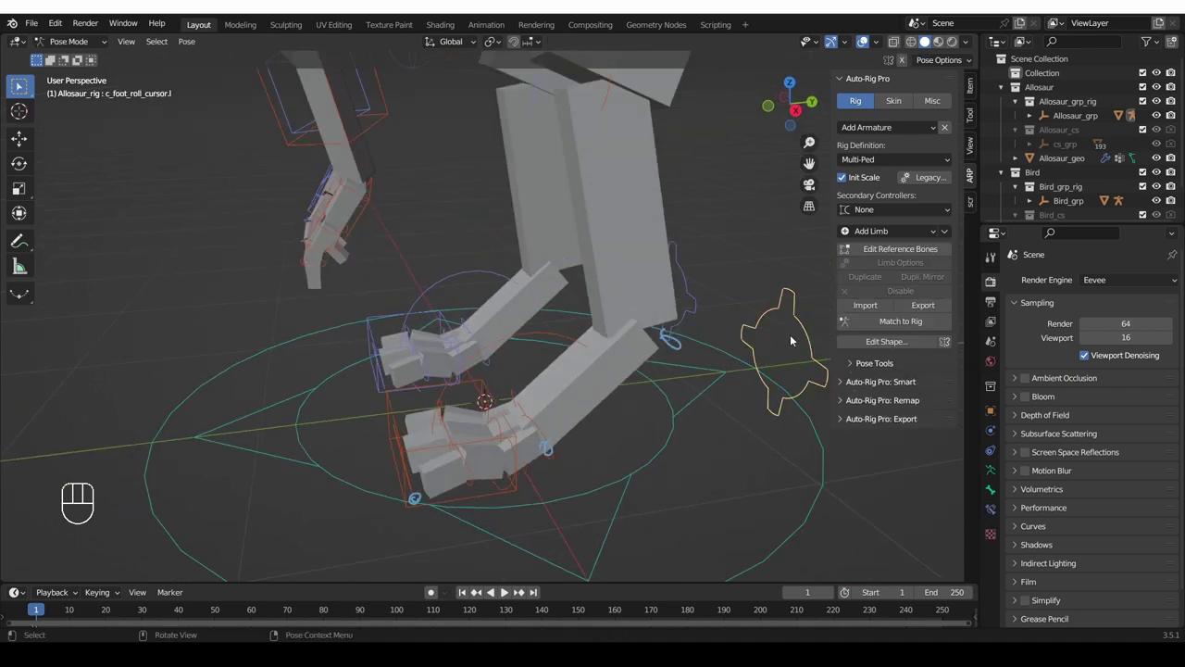
- In Pose Mode move the c_foot_roll_cursor control, constrained to the Z axis
{"action": "middle_click", "coordinate": [784, 372]}
{"action": "key", "text": "g"}
{"action": "right_click", "coordinate": [783, 368]}
{"action": "key", "text": "g"}
{"action": "key", "text": "z"}
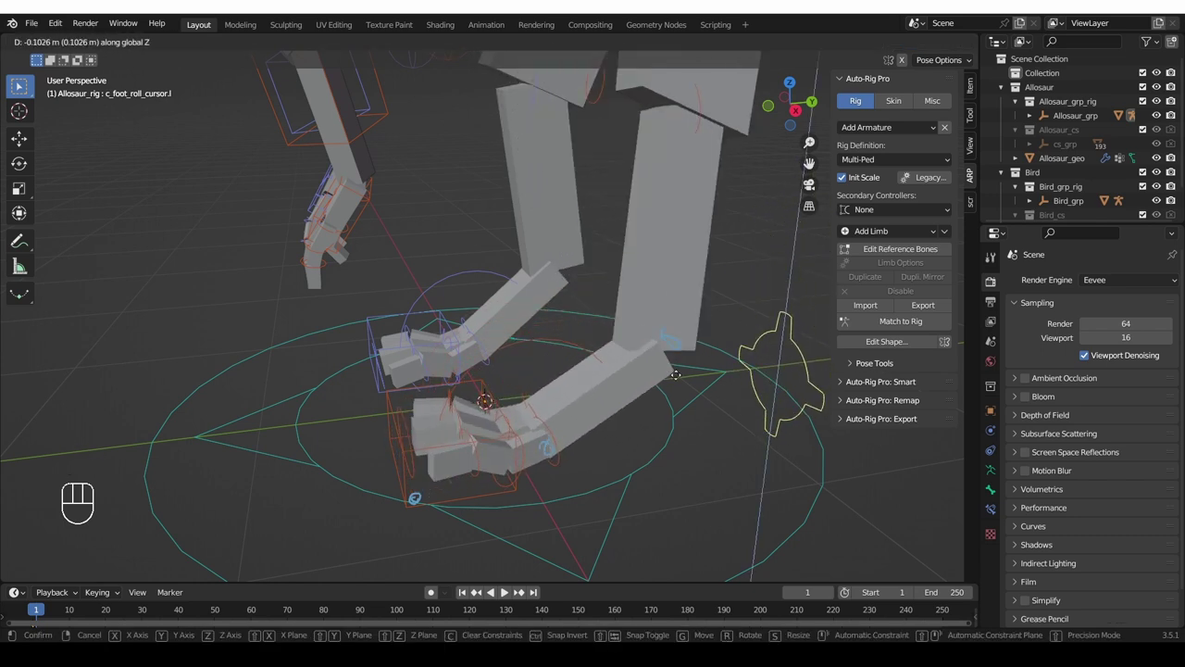
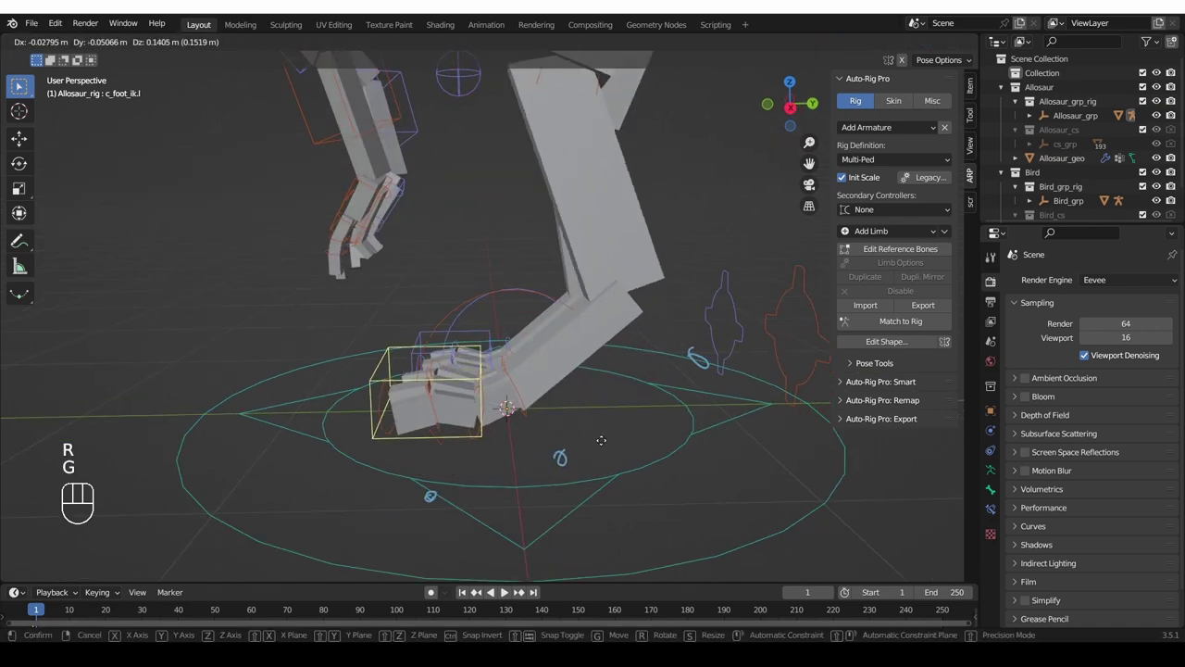
- Lift the left c_foot_ik control off the ground and rotate the foot mid-step
{"action": "left_click", "coordinate": [628, 450]}
{"action": "key", "text": "d"}
{"action": "left_click", "coordinate": [626, 324]}
{"action": "key", "text": "d"}
{"action": "key", "text": "r"}
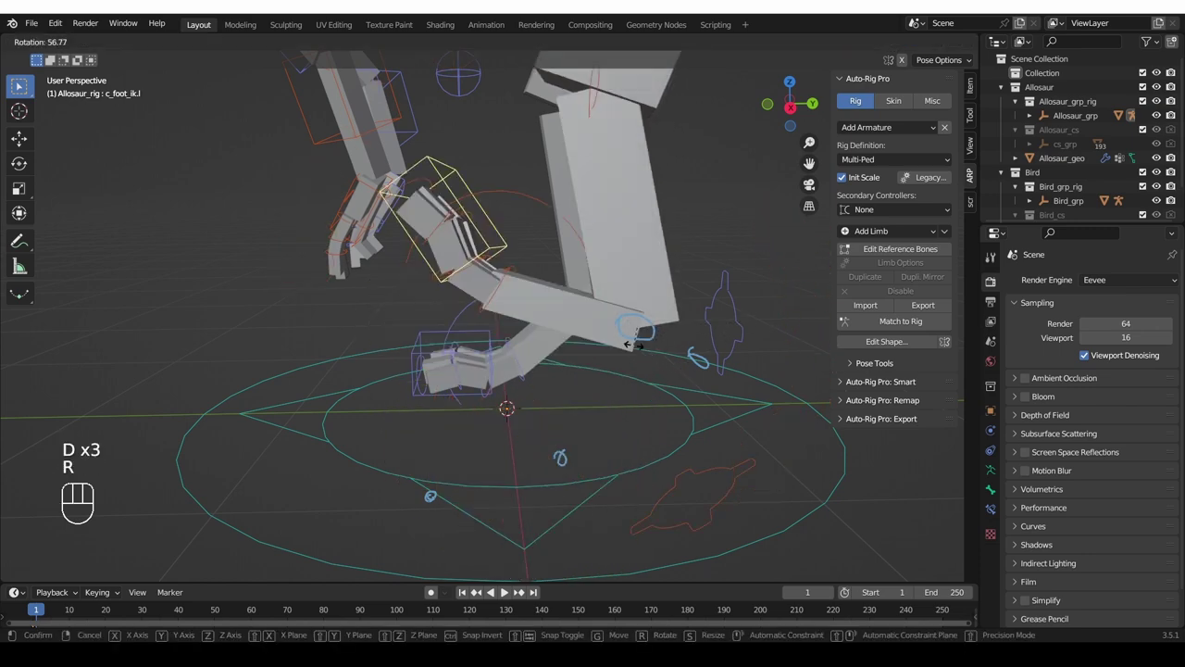
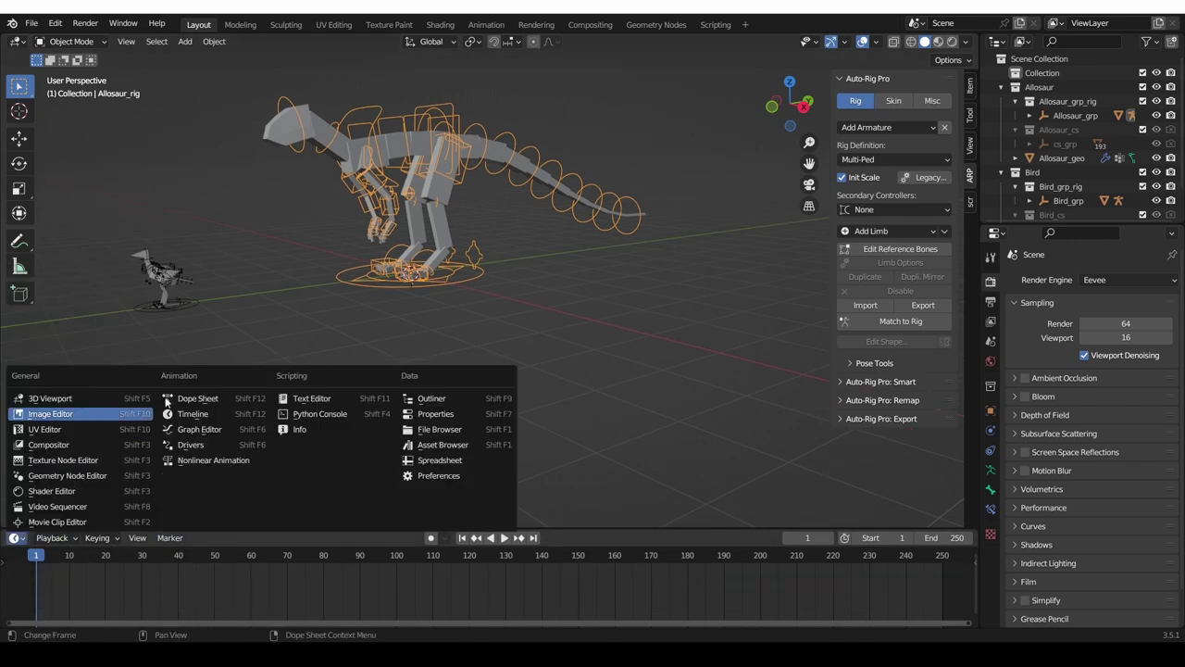
- Turn the timeline into an Action Editor, assign Allosaur_walk and play the walk cycle
{"action": "left_click", "coordinate": [189, 405]}
{"action": "left_click", "coordinate": [98, 511]}
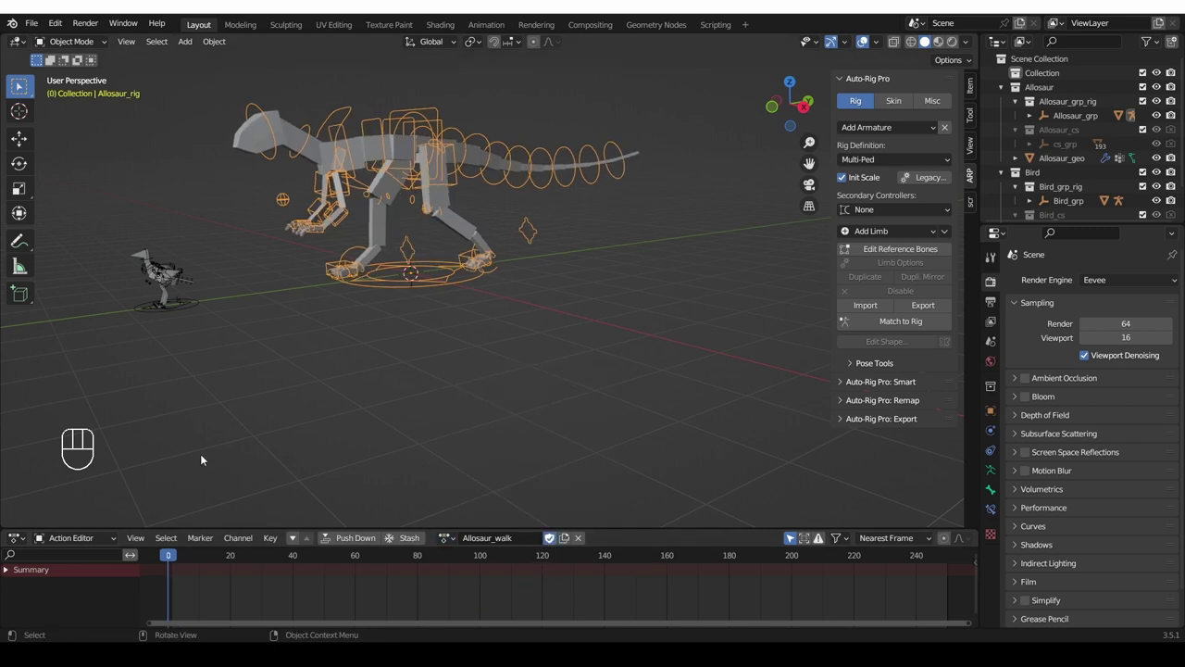
{"action": "key", "text": "space"}
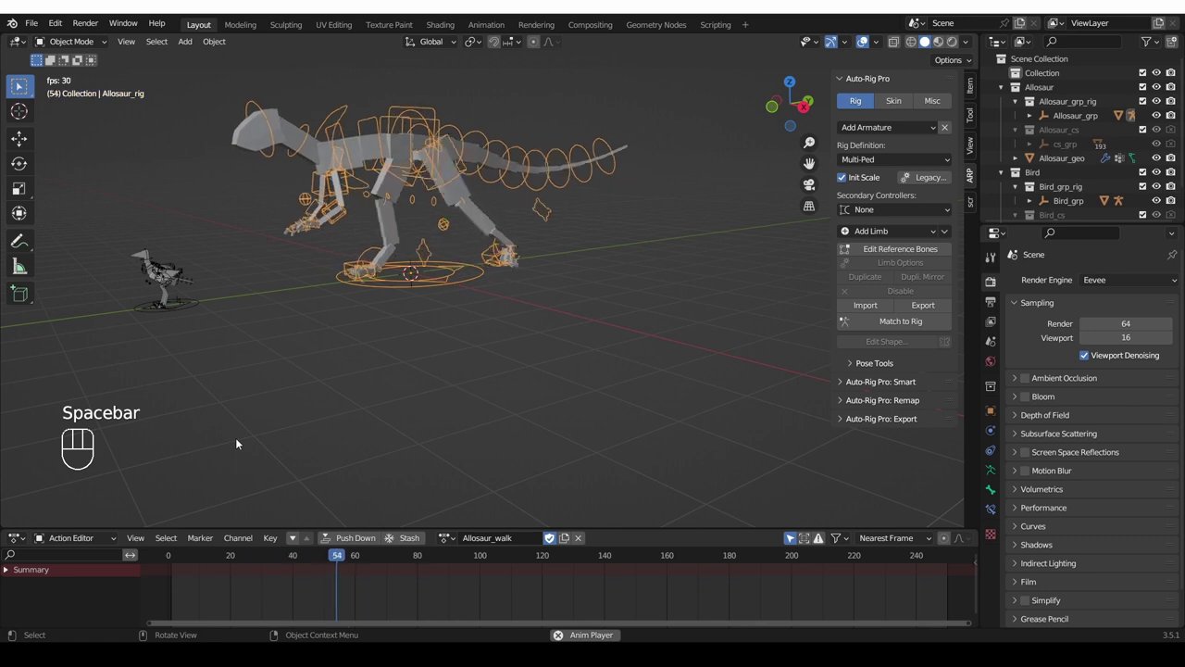
- Stop playback and show the Auto-Rig Pro Add Armature preset list in the ARP sidebar tab
{"action": "key", "text": "space"}
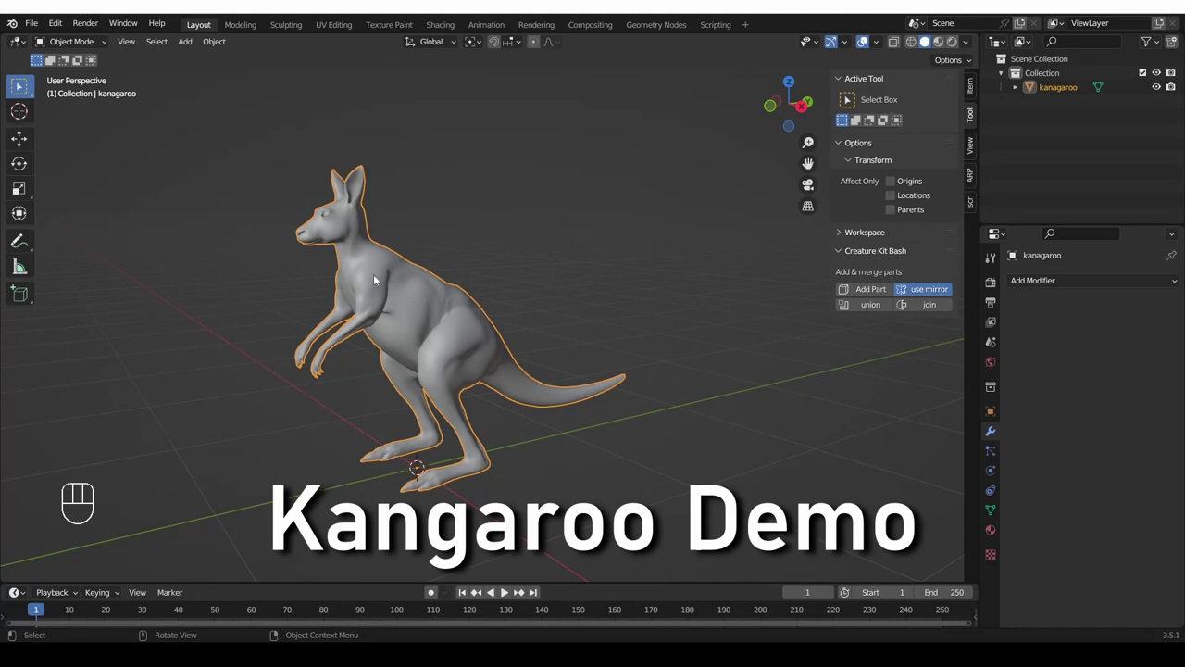
{"action": "left_click", "coordinate": [975, 185]}
{"action": "left_click_drag", "start_coordinate": [876, 136], "coordinate": [257, 580]}
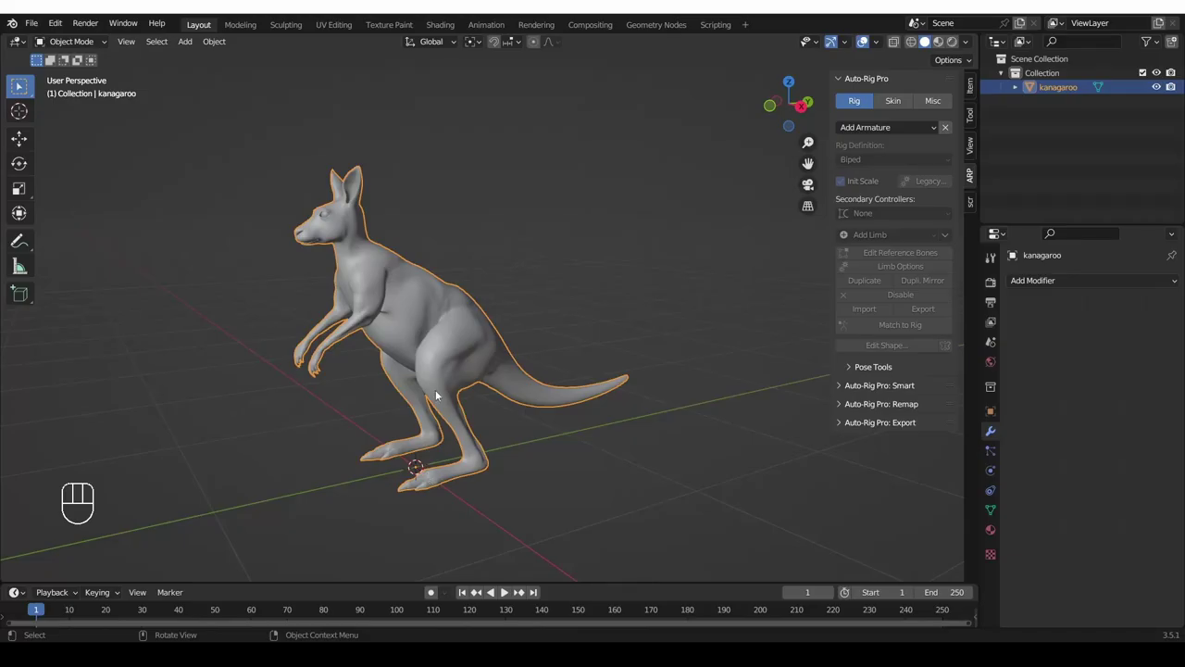
- Append the Kangaroo multi-ped rig and scale it to about 0.79 around the kangaroo mesh
{"action": "left_click_drag", "start_coordinate": [886, 133], "coordinate": [896, 470]}
{"action": "middle_click", "coordinate": [554, 370]}
{"action": "left_click_drag", "start_coordinate": [66, 50], "coordinate": [80, 74]}
{"action": "key", "text": "s"}
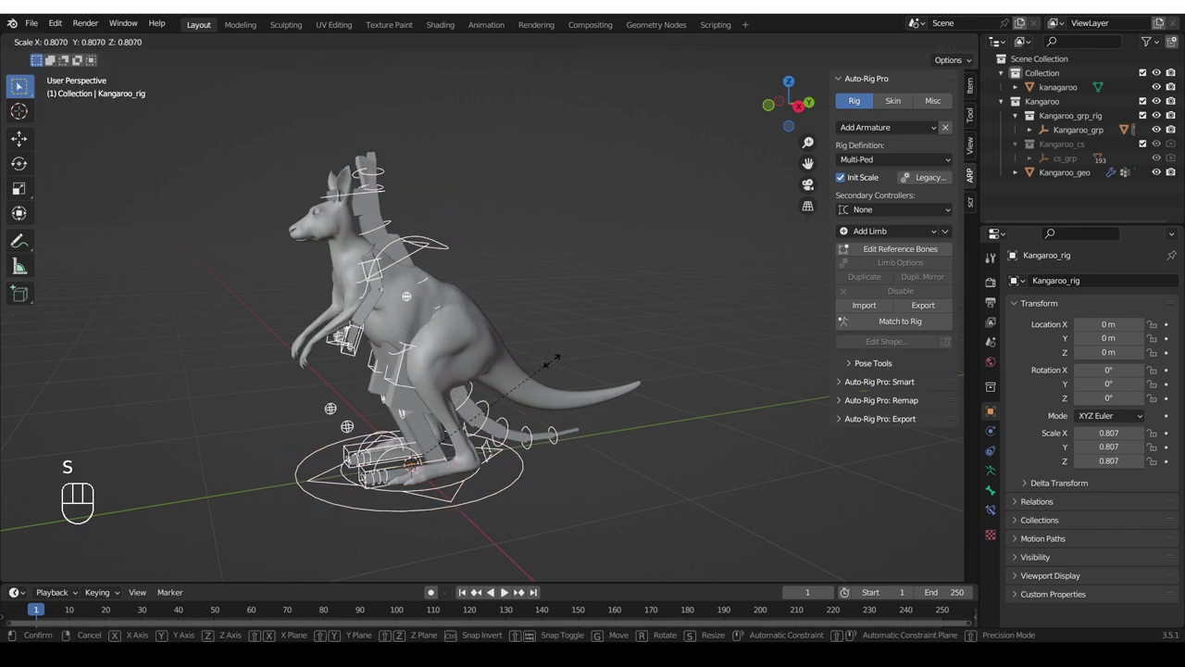
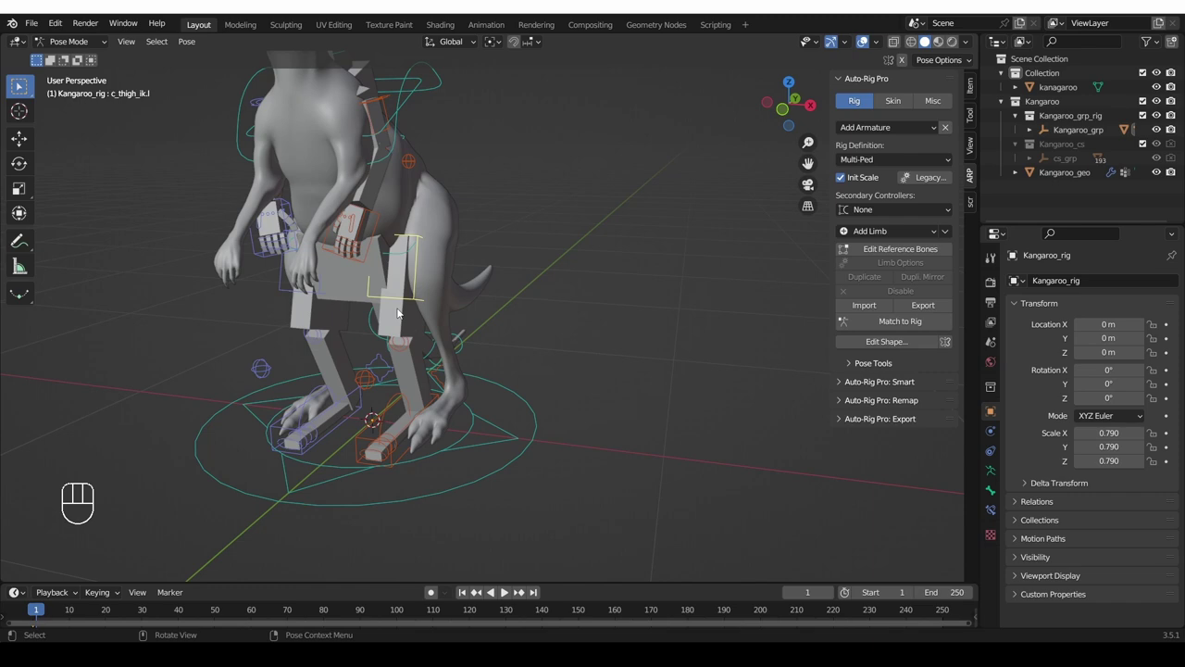
- Back in Object Mode, delete the placeholder body, start Edit Reference Bones on Kangaroo_rig and move the left leg bone
{"action": "key", "text": "Tab"}
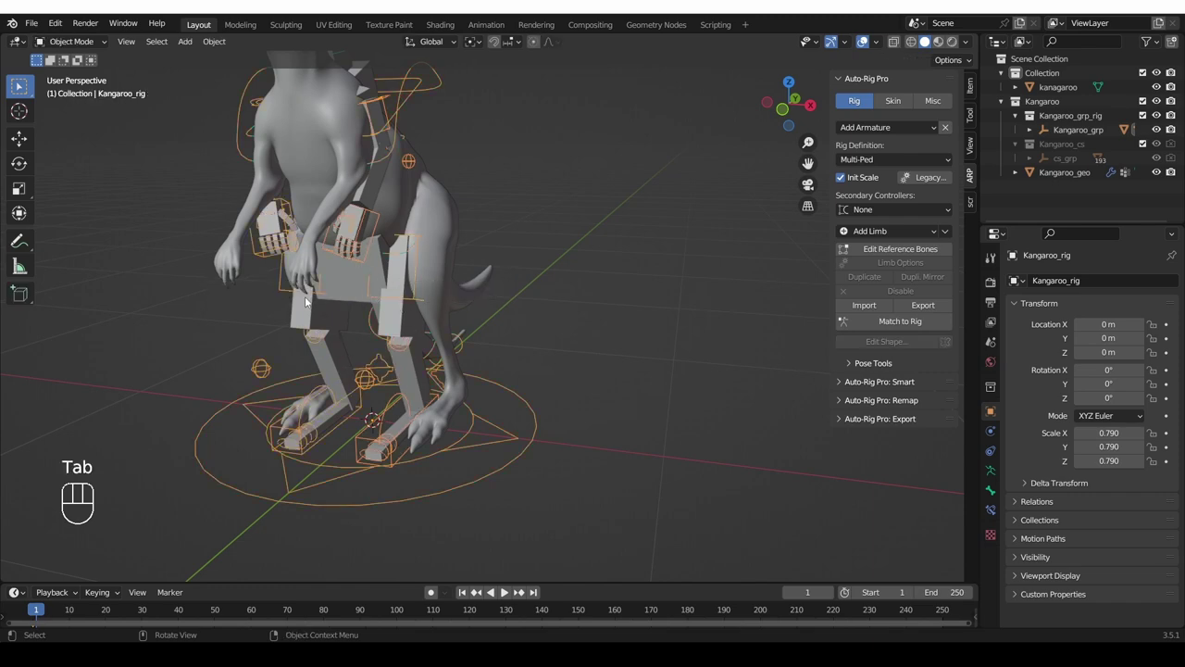
{"action": "middle_click", "coordinate": [351, 318]}
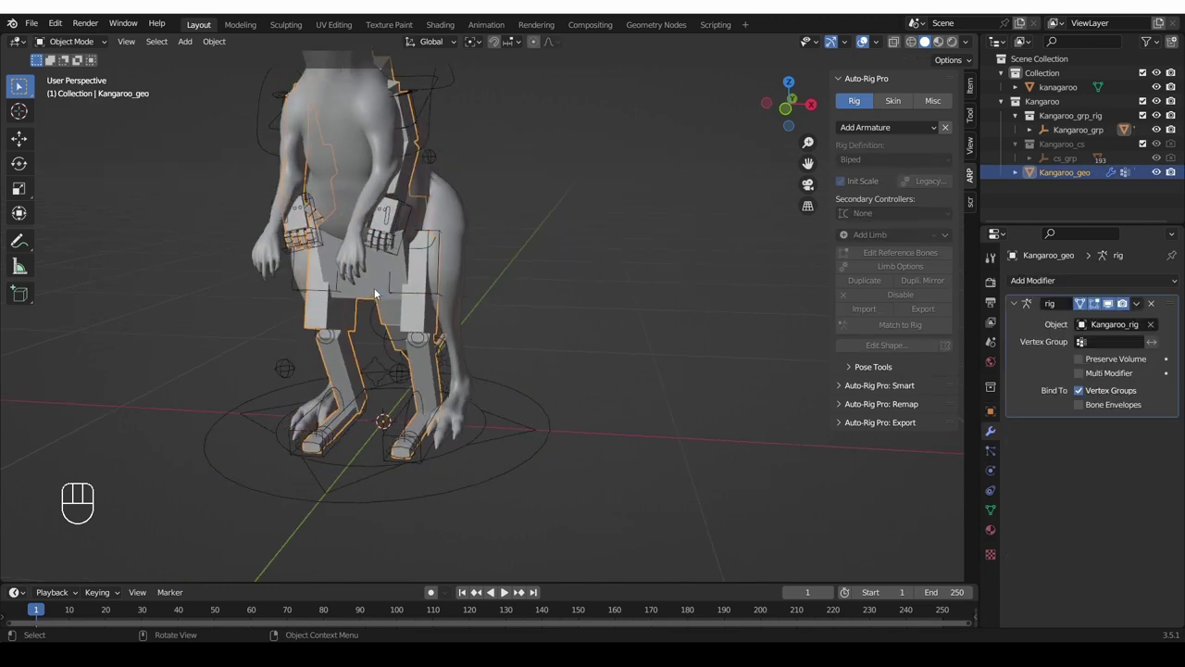
{"action": "key", "text": "x"}
{"action": "middle_click", "coordinate": [499, 348]}
{"action": "left_click", "coordinate": [407, 291]}
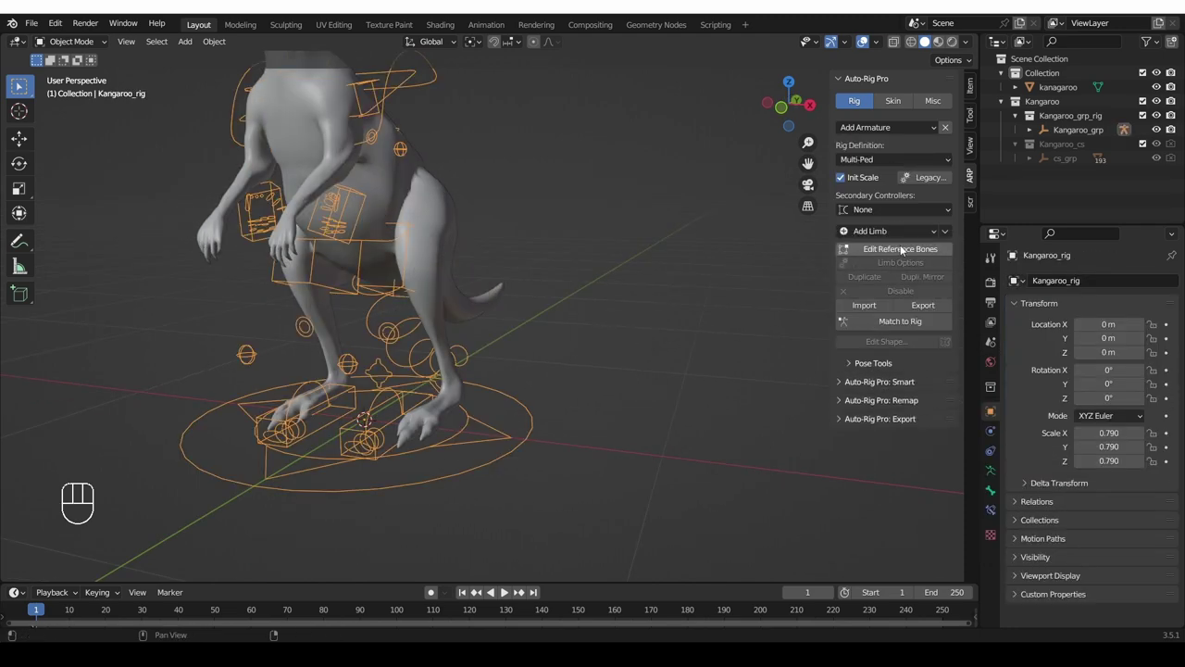
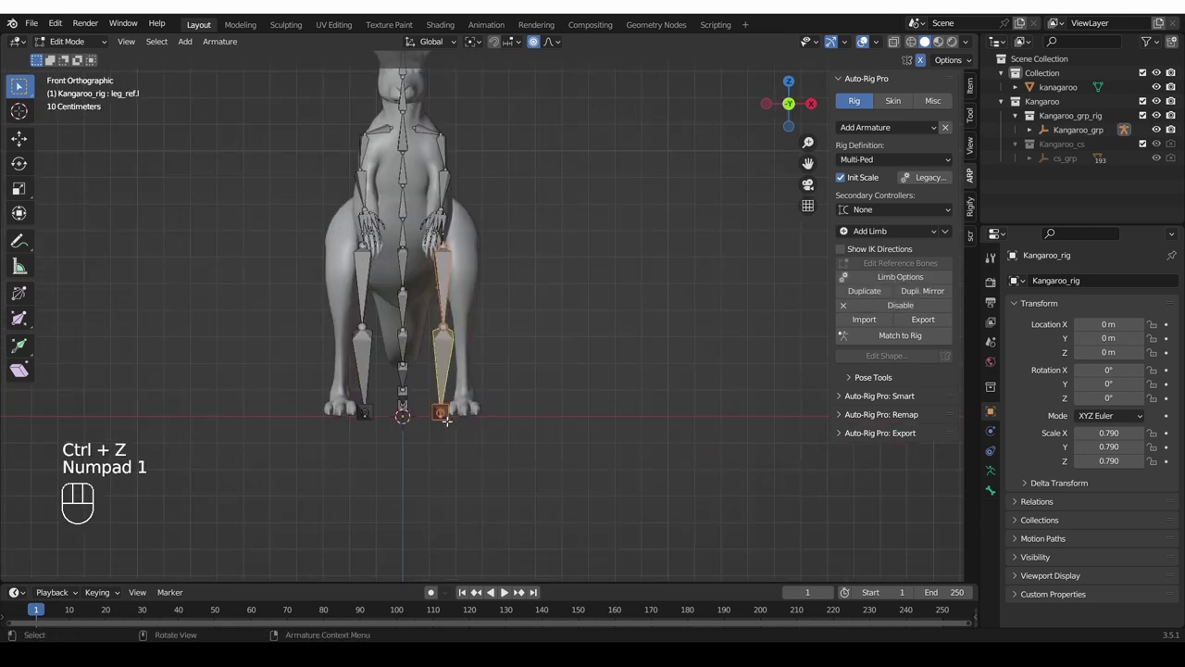
{"action": "key", "text": "g"}
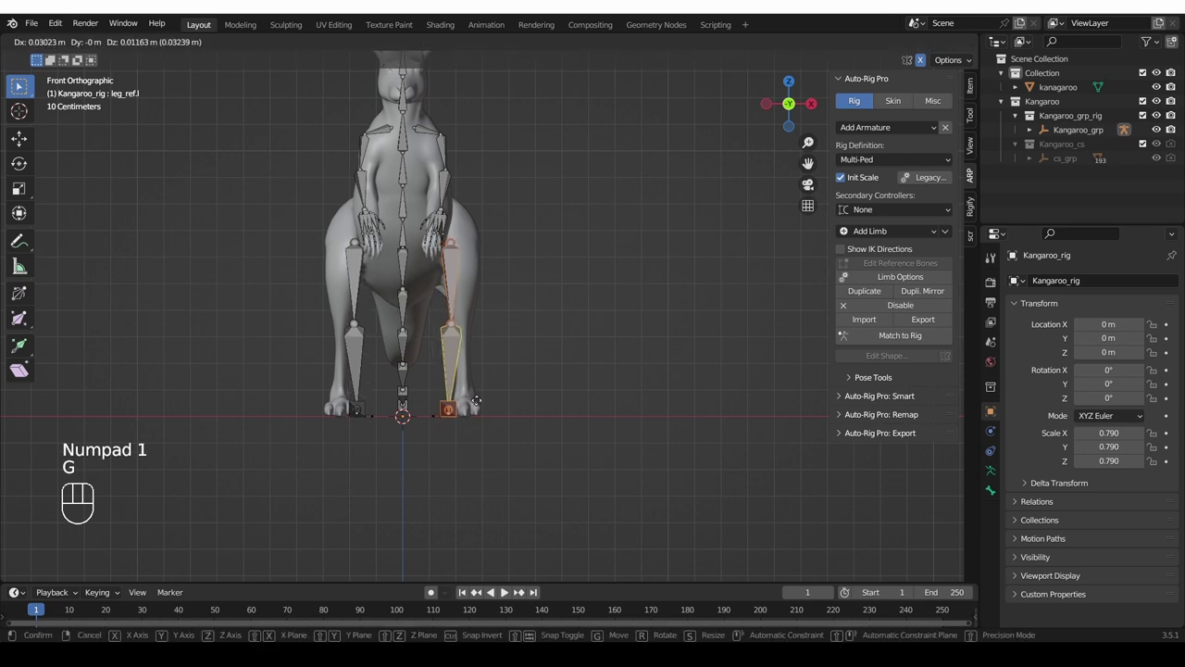
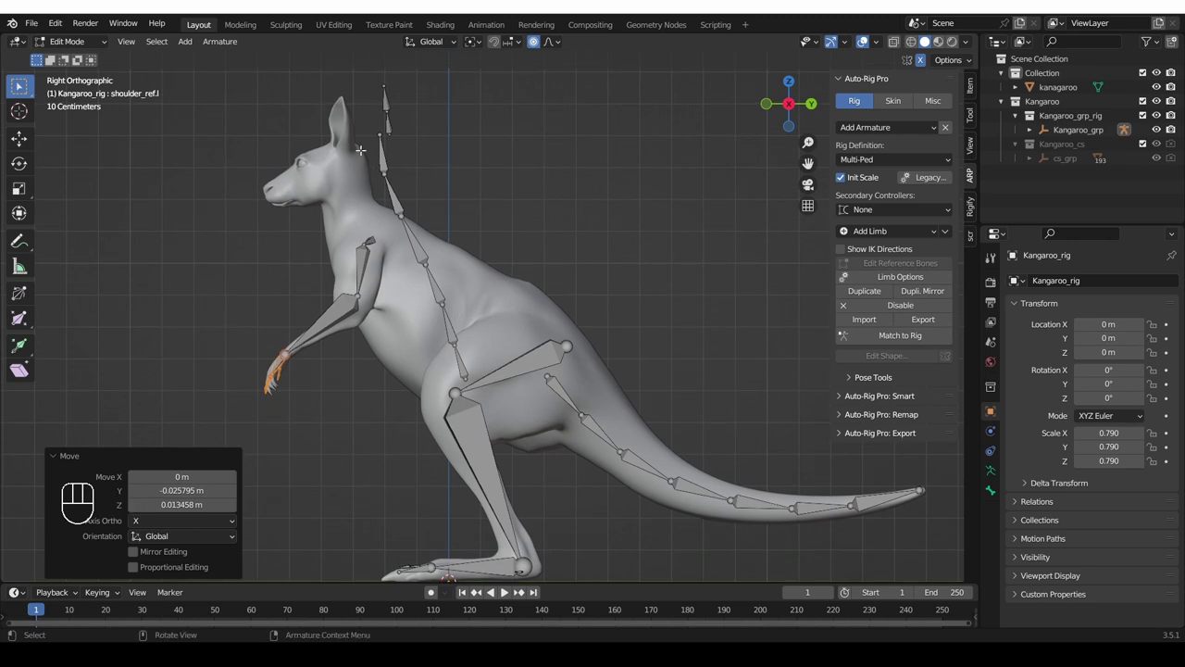
- Select the spine reference chain and move it into the kangaroo's body
{"action": "key", "text": "l"}
{"action": "key", "text": "r"}
{"action": "key", "text": "g"}
{"action": "key", "text": "g"}
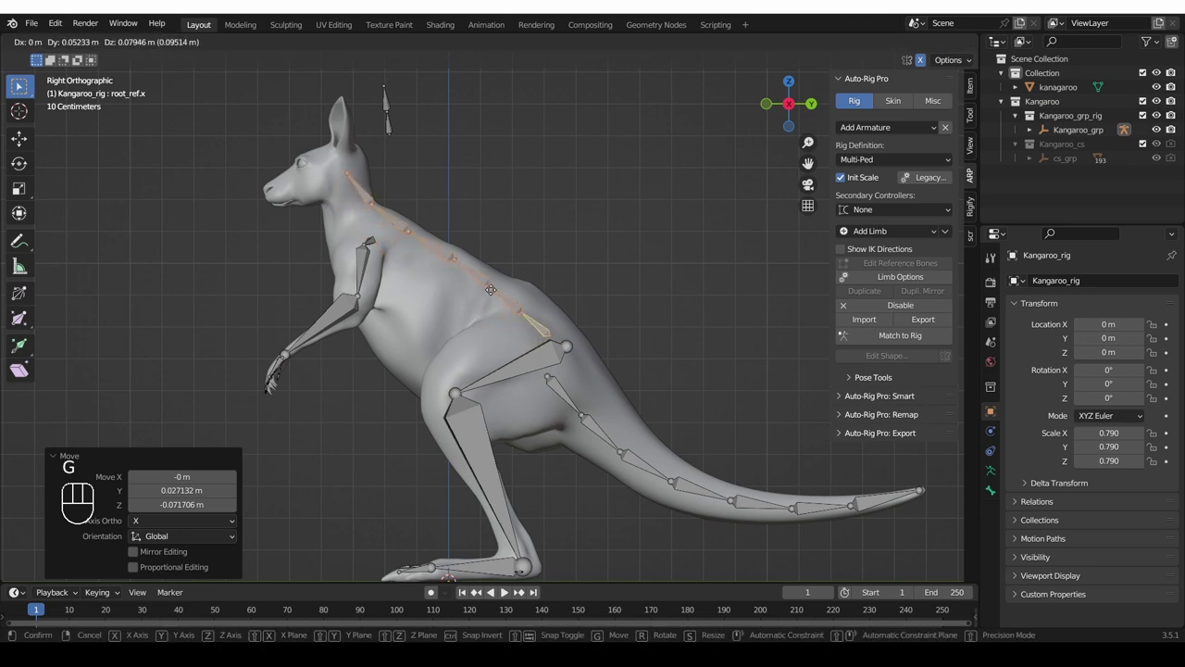
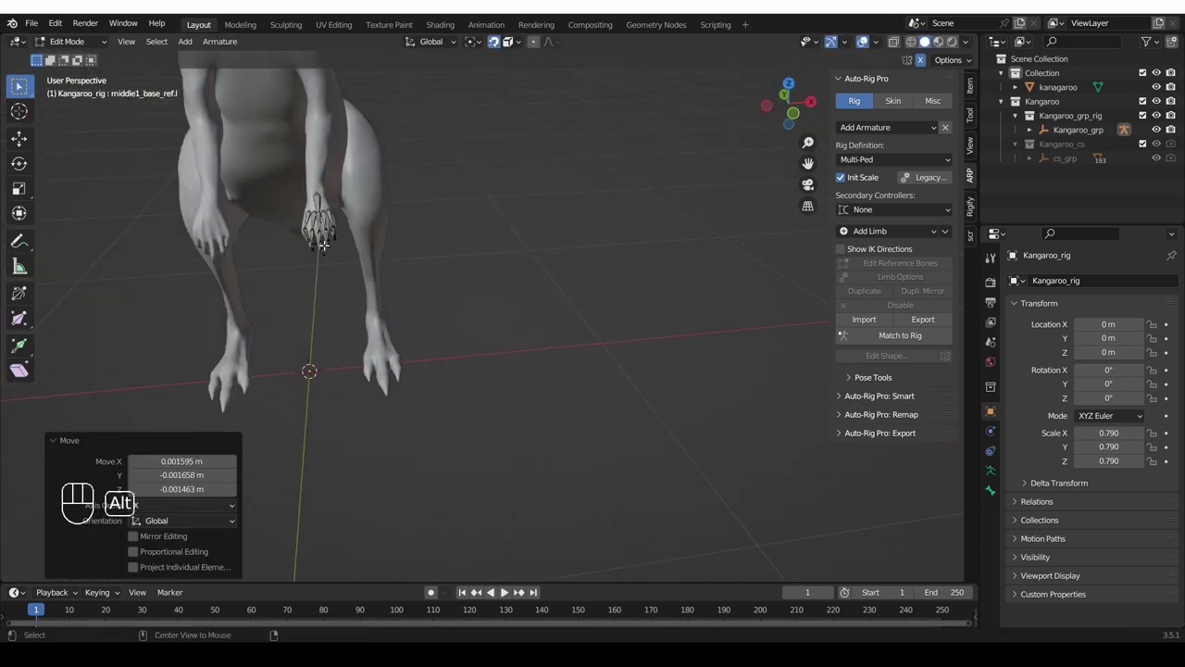
- Reveal the hidden hind-leg reference bones and view the foot from the right side
{"action": "key", "text": "alt+h"}
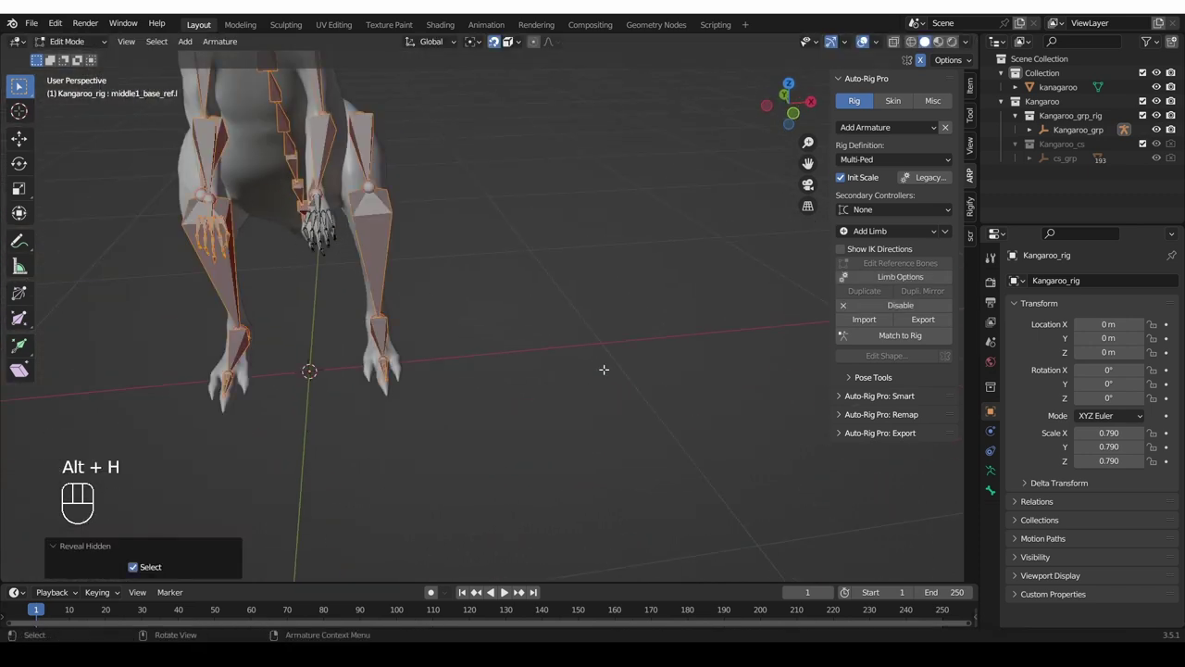
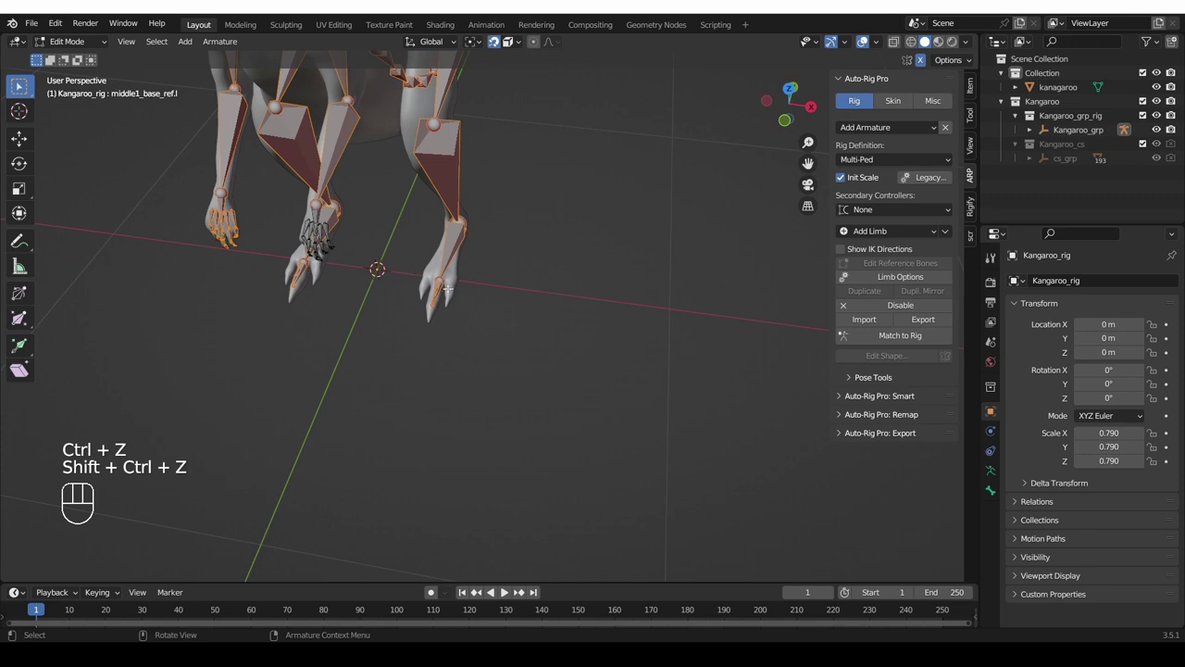
{"action": "key", "text": "KP_3"}
- Move the left foot joint and toes_ref.l onto the sole in side view
{"action": "key", "text": "g"}
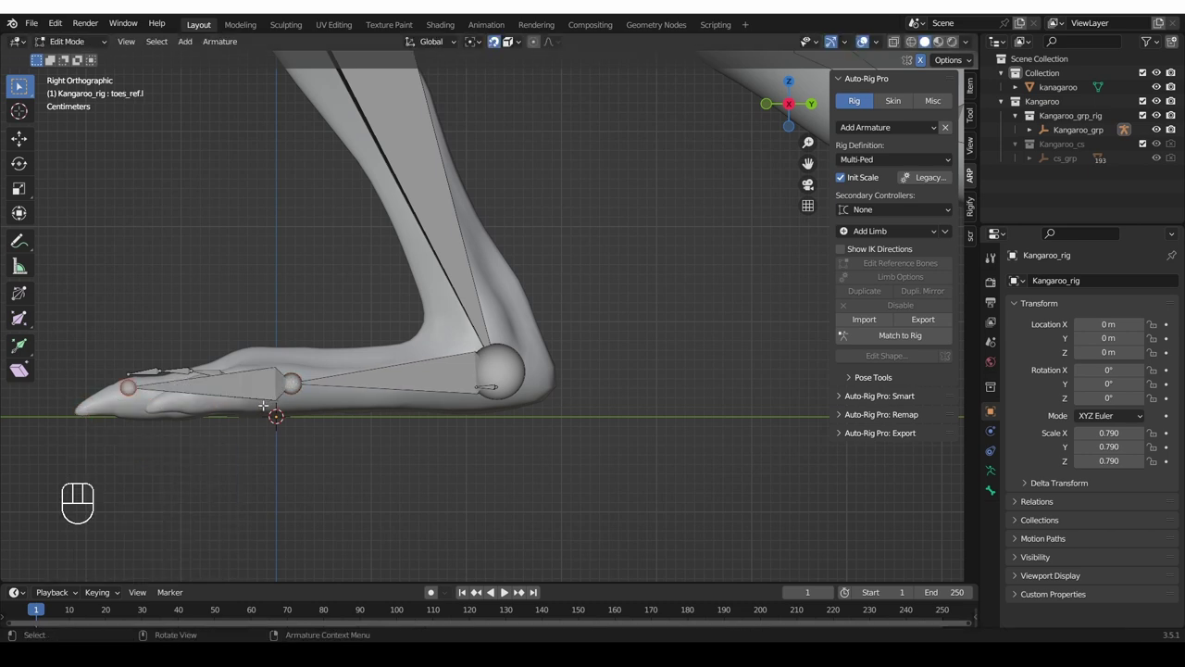
{"action": "left_click", "coordinate": [501, 50]}
{"action": "key", "text": "g"}
{"action": "key", "text": "g"}
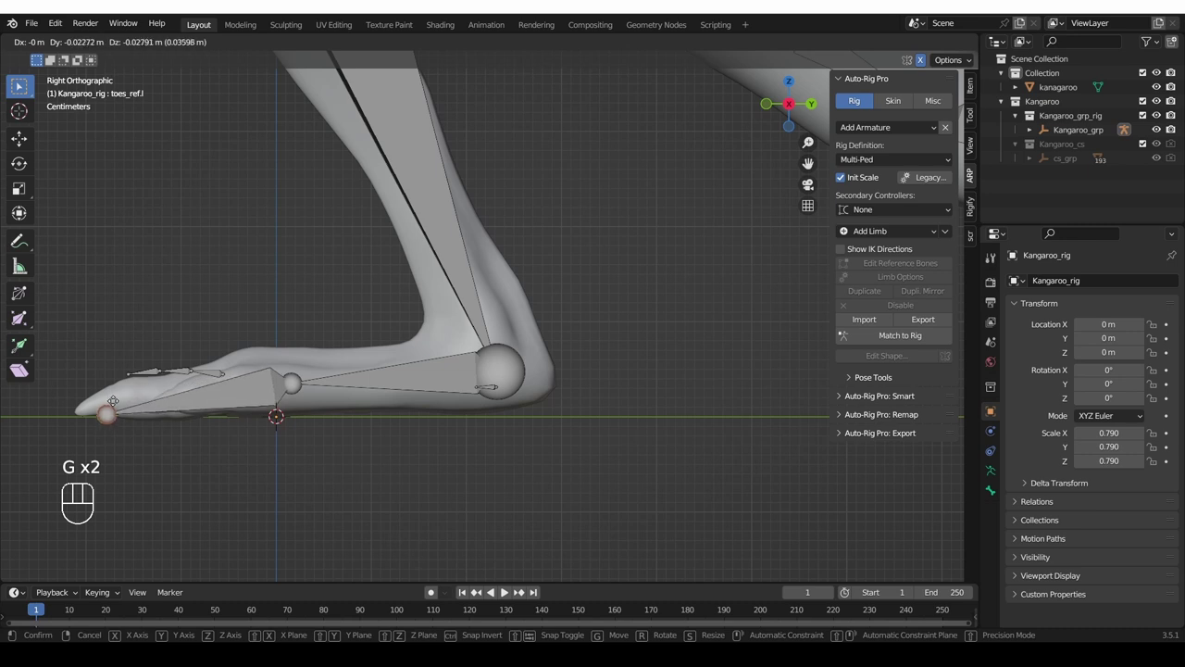
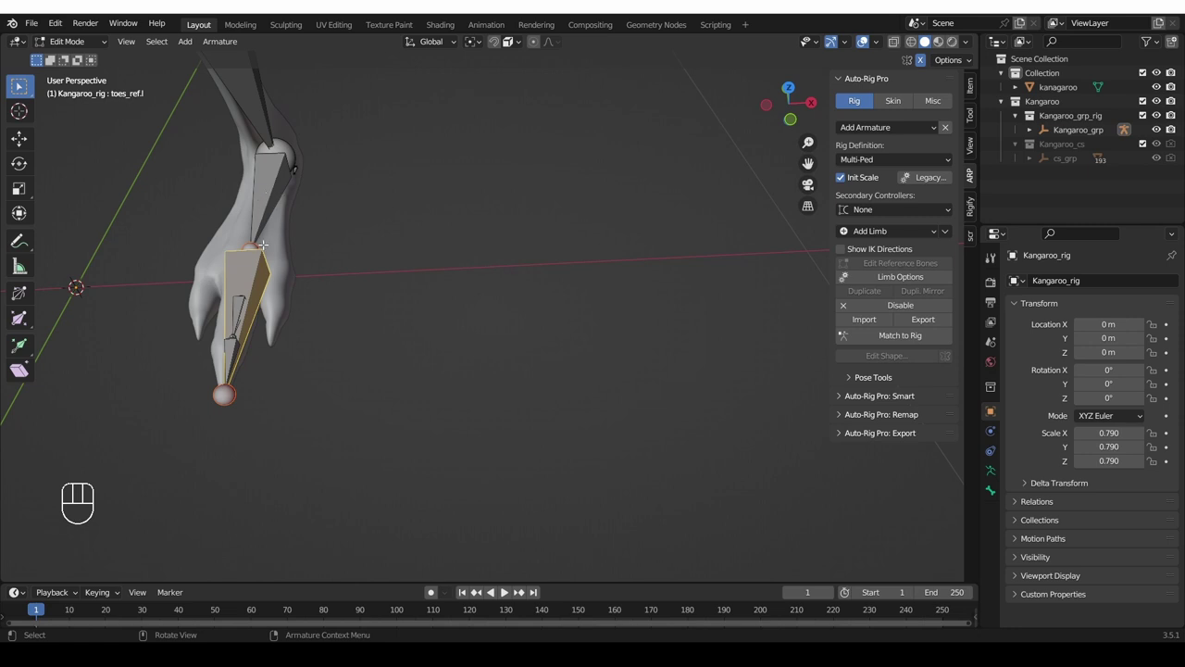
- Select the right foot's toe bone and fit toes_ref.r along the foot
{"action": "left_click_drag", "start_coordinate": [896, 284], "coordinate": [889, 597]}
{"action": "middle_click", "coordinate": [246, 384]}
{"action": "left_click_drag", "start_coordinate": [170, 346], "coordinate": [334, 329]}
{"action": "middle_click", "coordinate": [302, 333]}
{"action": "middle_click", "coordinate": [140, 293]}
{"action": "left_click", "coordinate": [153, 250]}
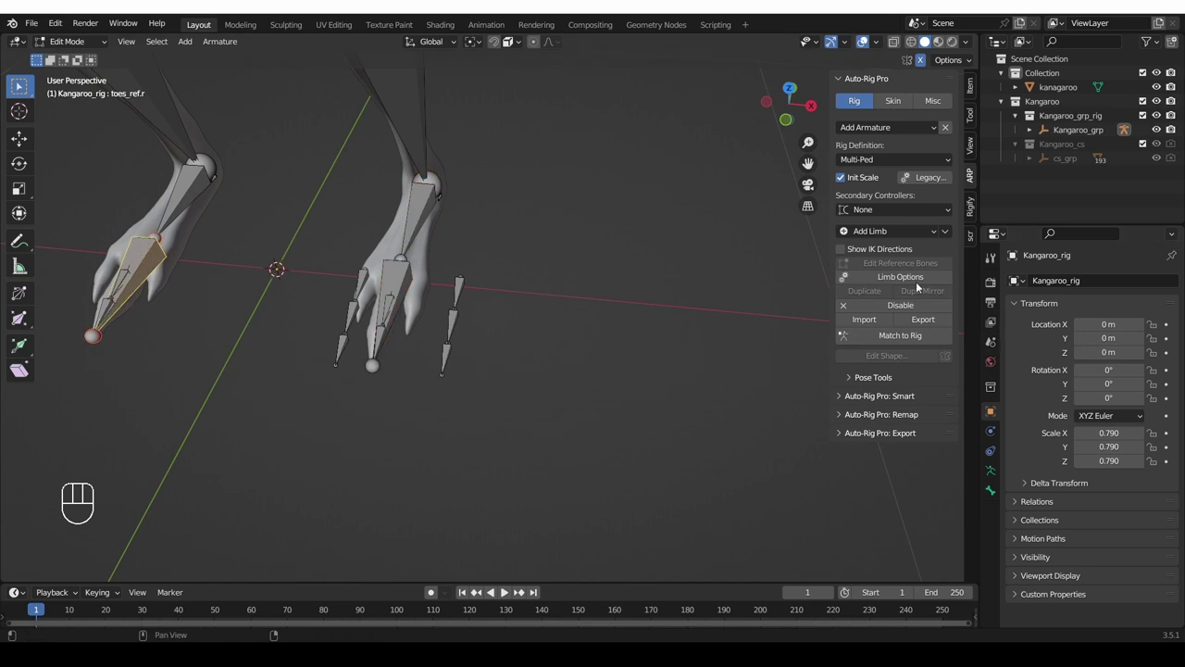
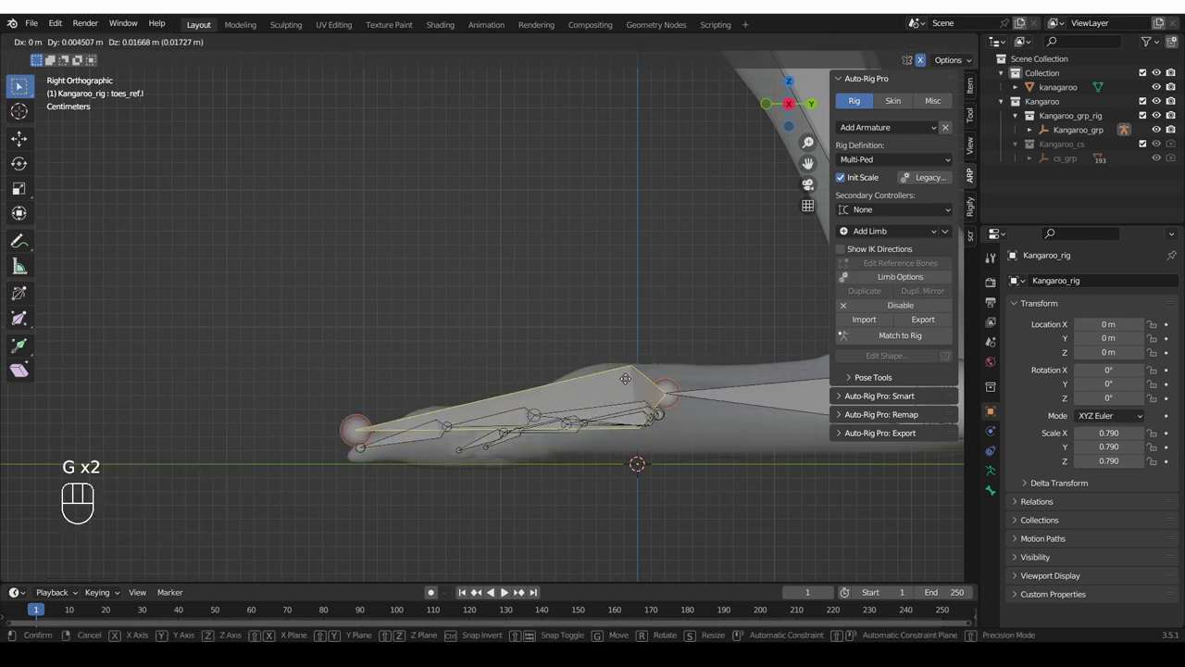
{"action": "key", "text": "g"}
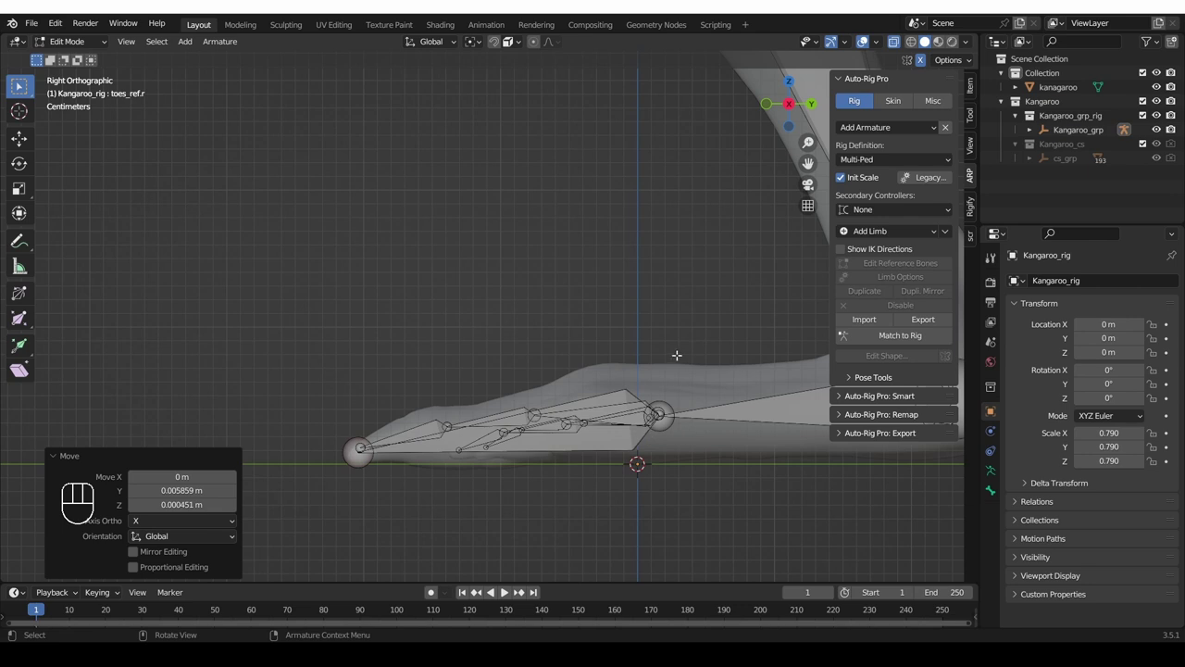
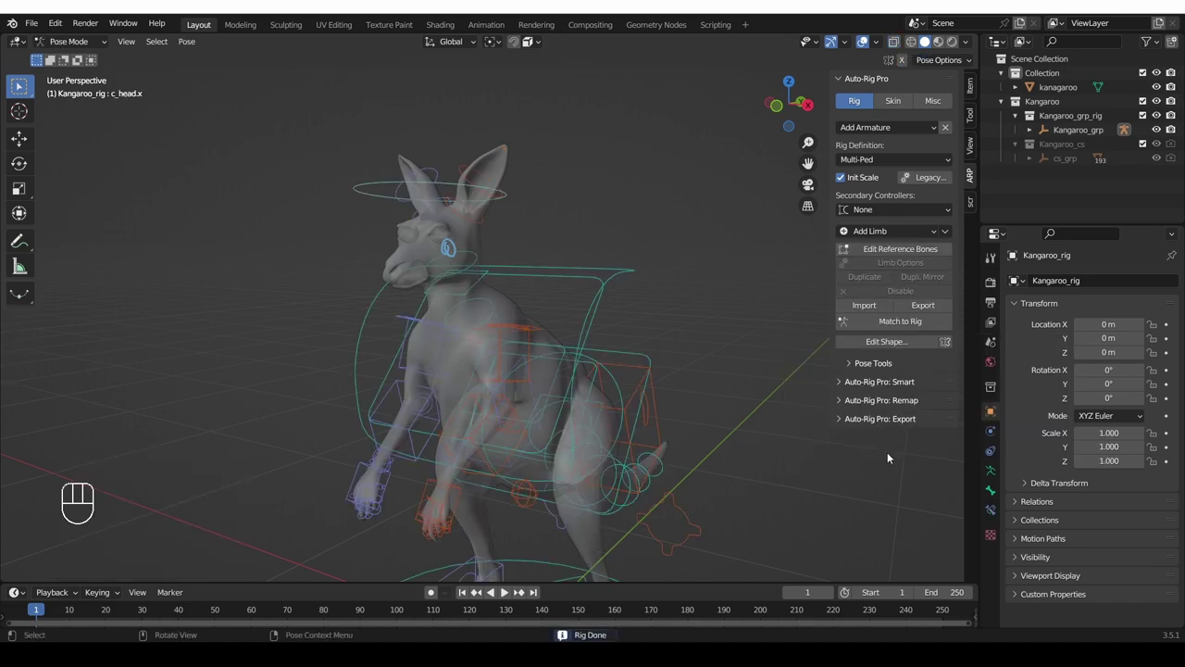
- In Auto-Rig Pro's Skin settings turn off Preserve Volume and return to Object Mode
{"action": "left_click_drag", "start_coordinate": [706, 418], "coordinate": [606, 413]}
{"action": "middle_click", "coordinate": [589, 409]}
{"action": "middle_click", "coordinate": [563, 391]}
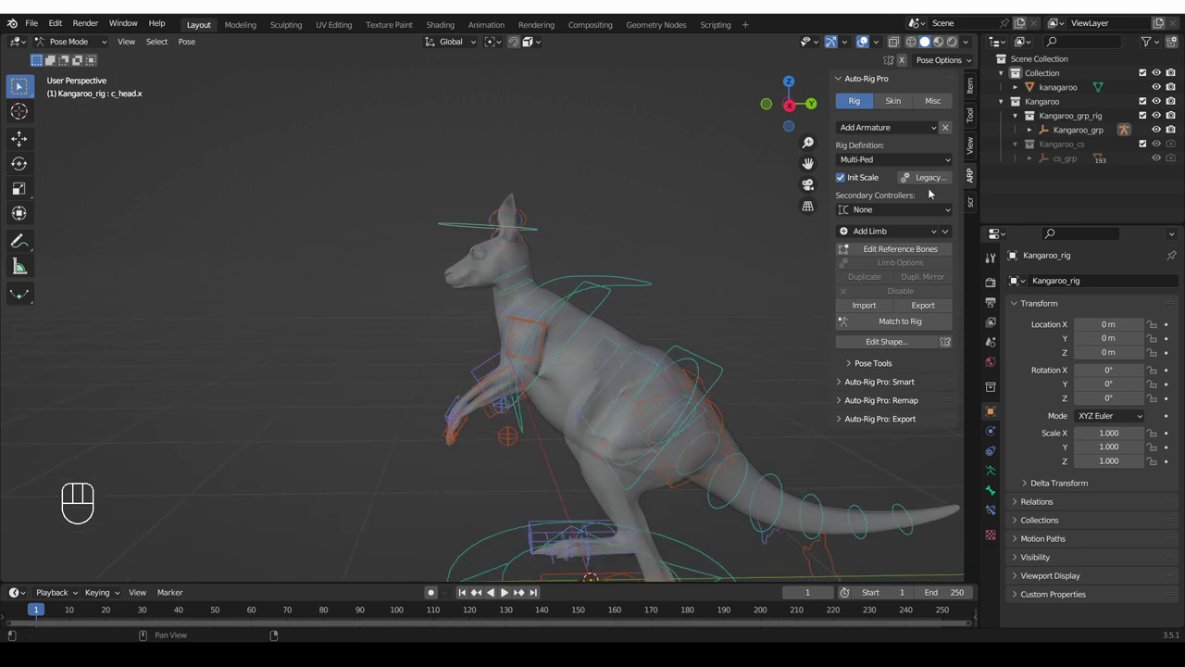
{"action": "left_click", "coordinate": [905, 103]}
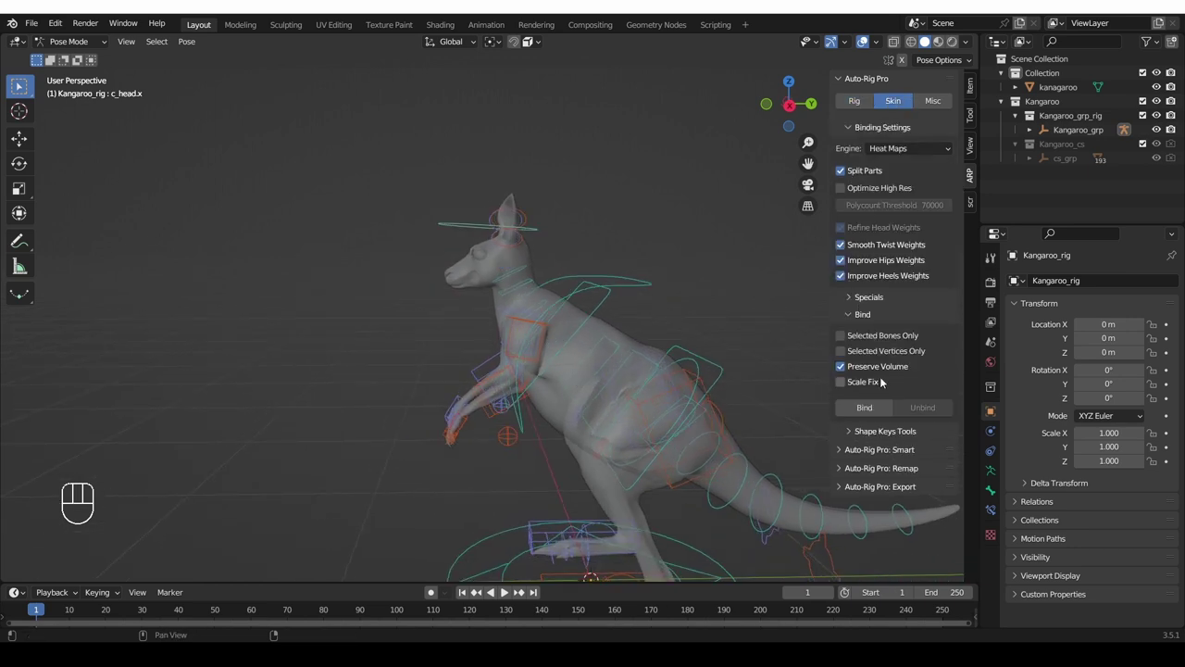
{"action": "left_click", "coordinate": [870, 372]}
{"action": "middle_click", "coordinate": [629, 345]}
{"action": "key", "text": "Tab"}
- Bind the kangaroo mesh to the rig and enter Pose Mode to test a controller
{"action": "left_click_drag", "start_coordinate": [620, 287], "coordinate": [607, 279]}
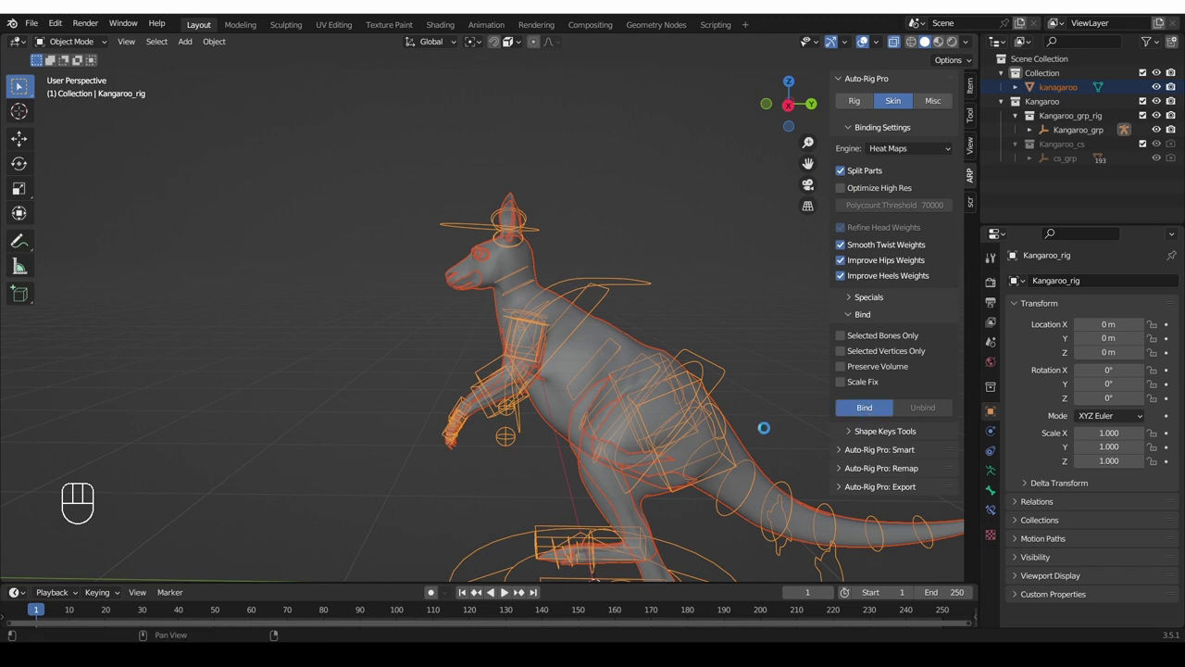
{"action": "left_click_drag", "start_coordinate": [695, 357], "coordinate": [677, 346]}
{"action": "key", "text": "g"}
{"action": "middle_click", "coordinate": [554, 338]}
{"action": "key", "text": "Tab"}
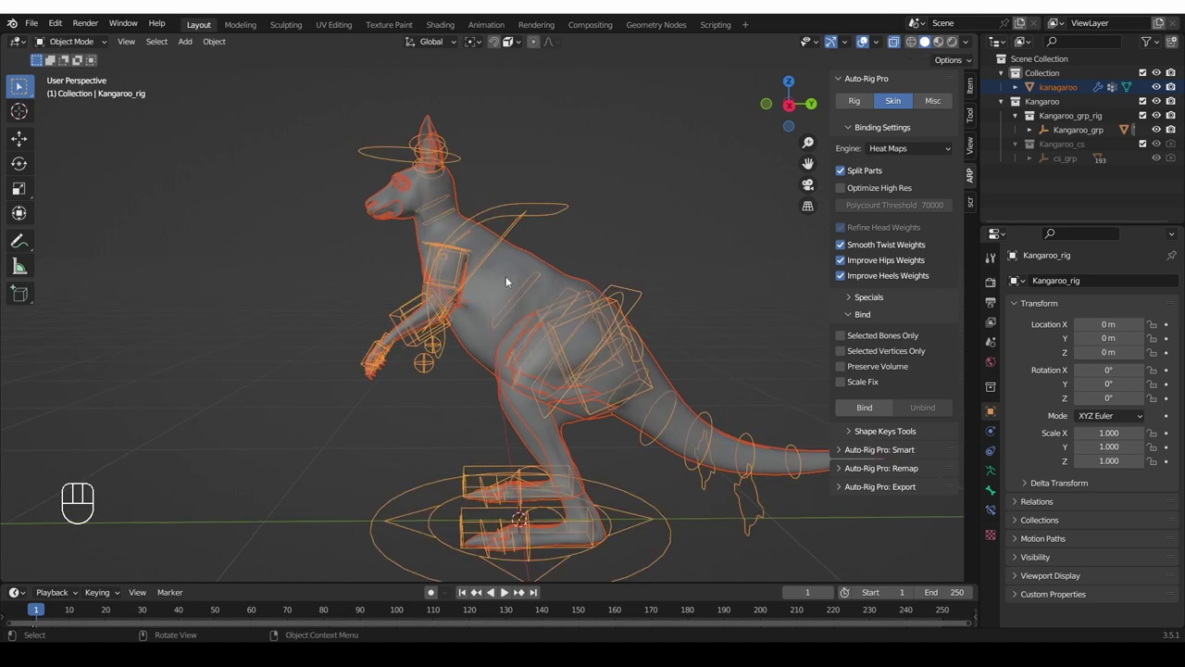
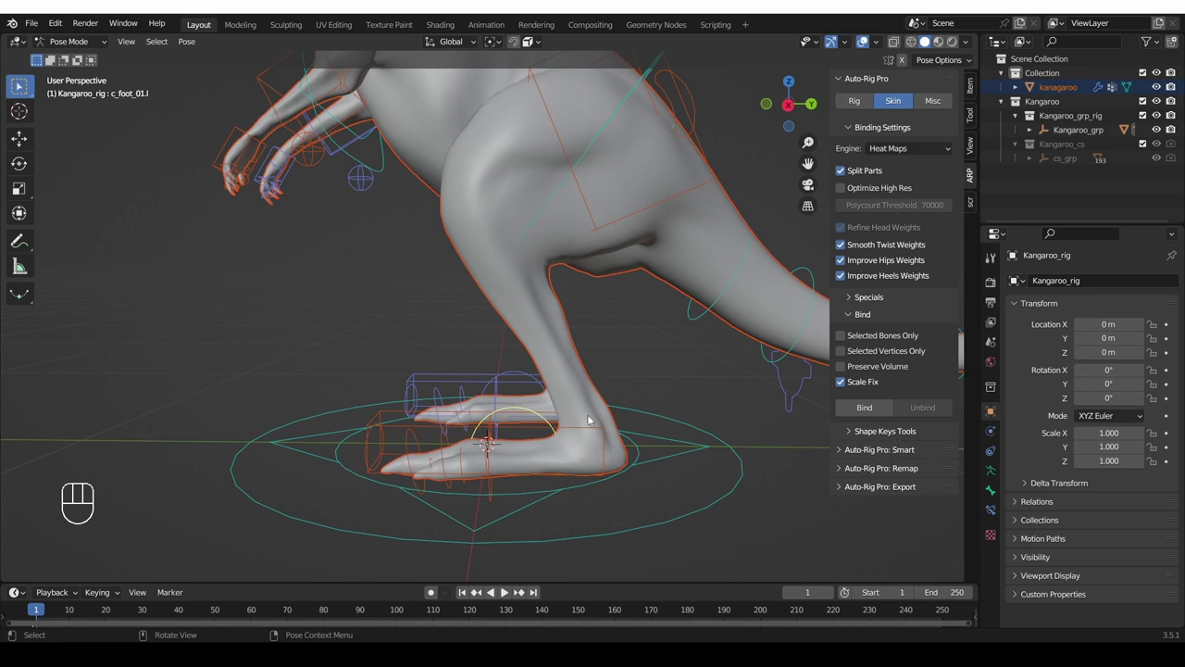
- Move the whole kangaroo by its root master controller and inspect the deformation
{"action": "left_click_drag", "start_coordinate": [866, 105], "coordinate": [634, 439]}
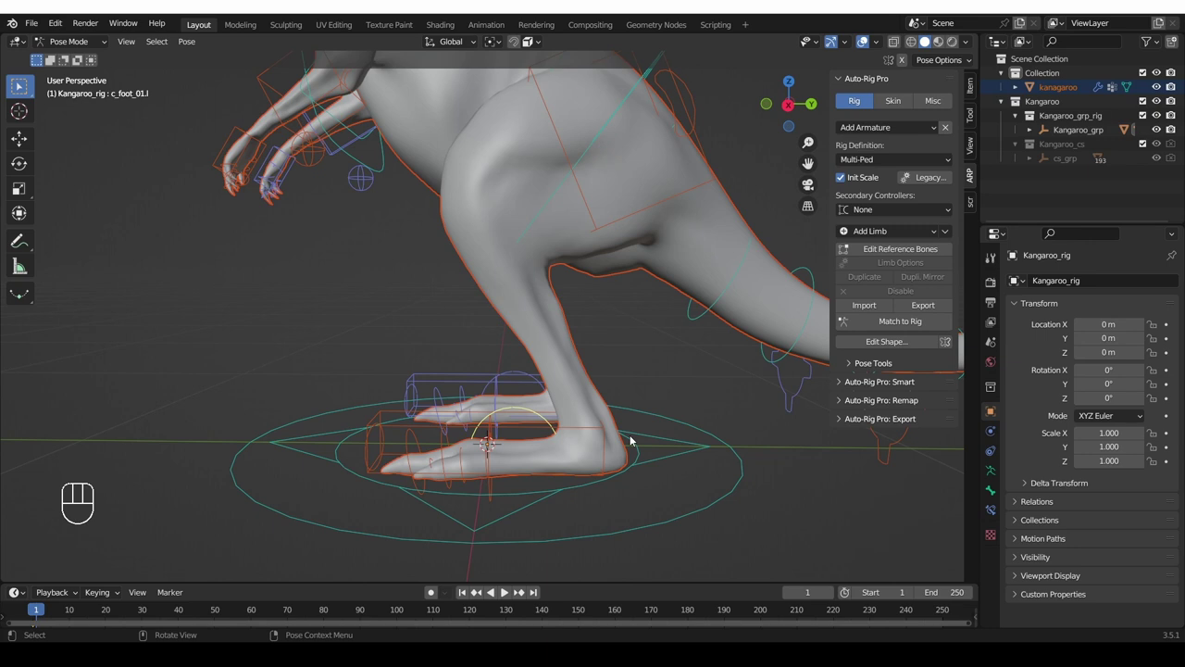
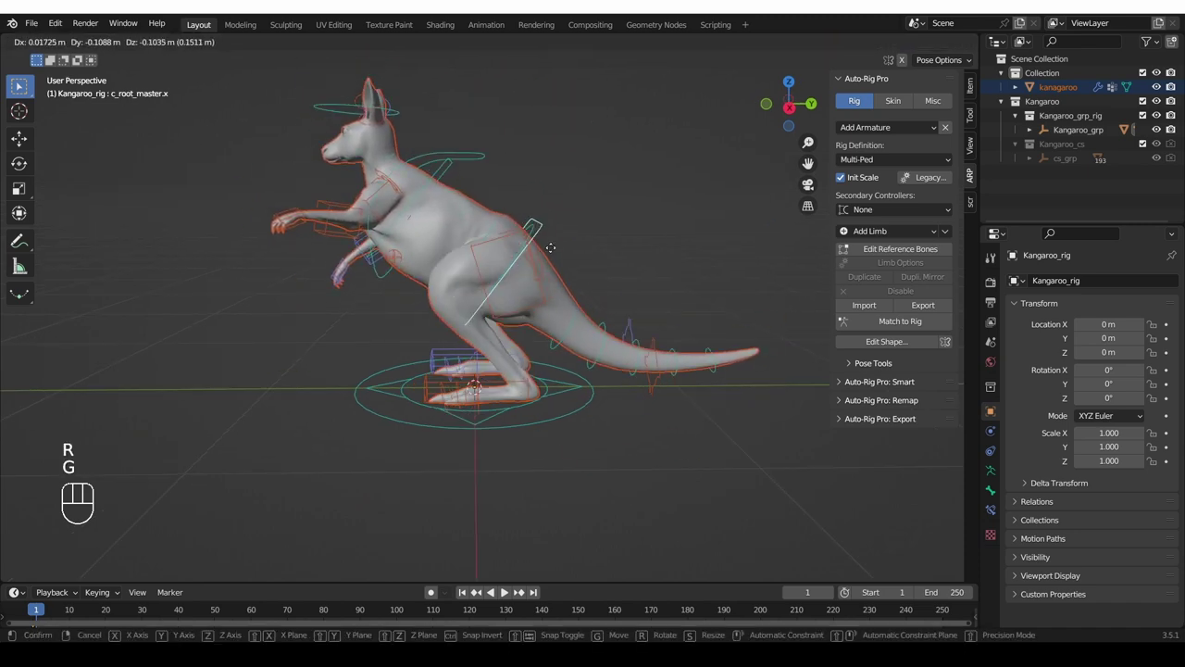
{"action": "left_click_drag", "start_coordinate": [552, 220], "coordinate": [562, 240]}
{"action": "middle_click", "coordinate": [562, 239]}
{"action": "middle_click", "coordinate": [561, 242]}
{"action": "middle_click", "coordinate": [579, 225]}
{"action": "key", "text": "z"}
{"action": "middle_click", "coordinate": [552, 308]}
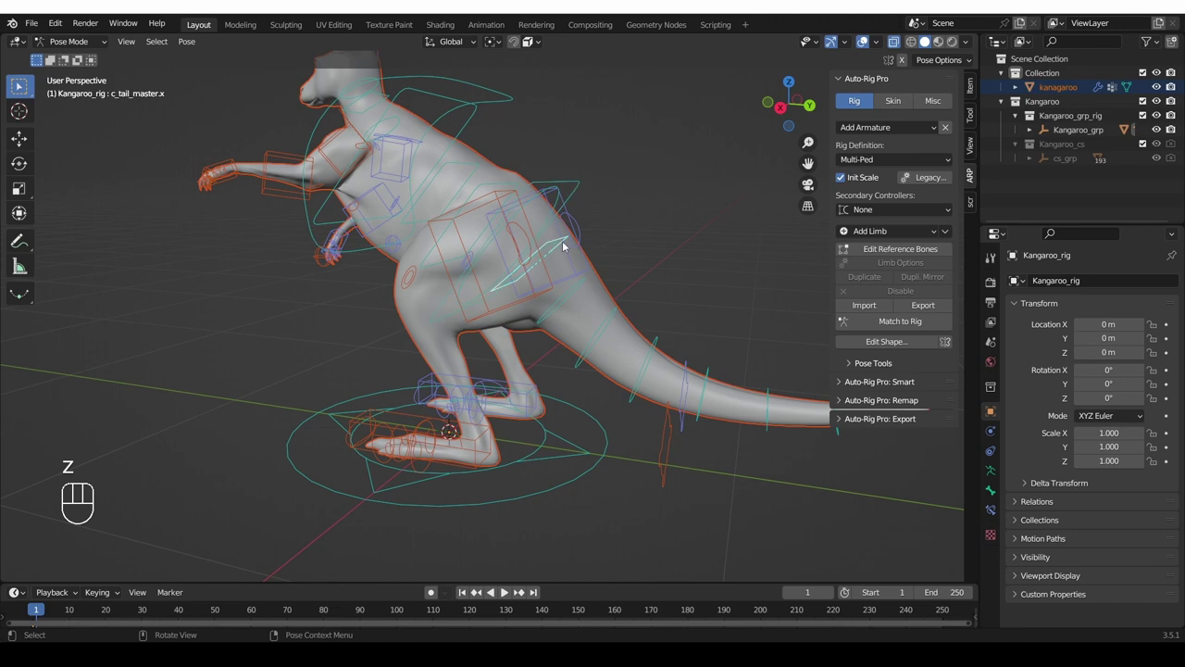
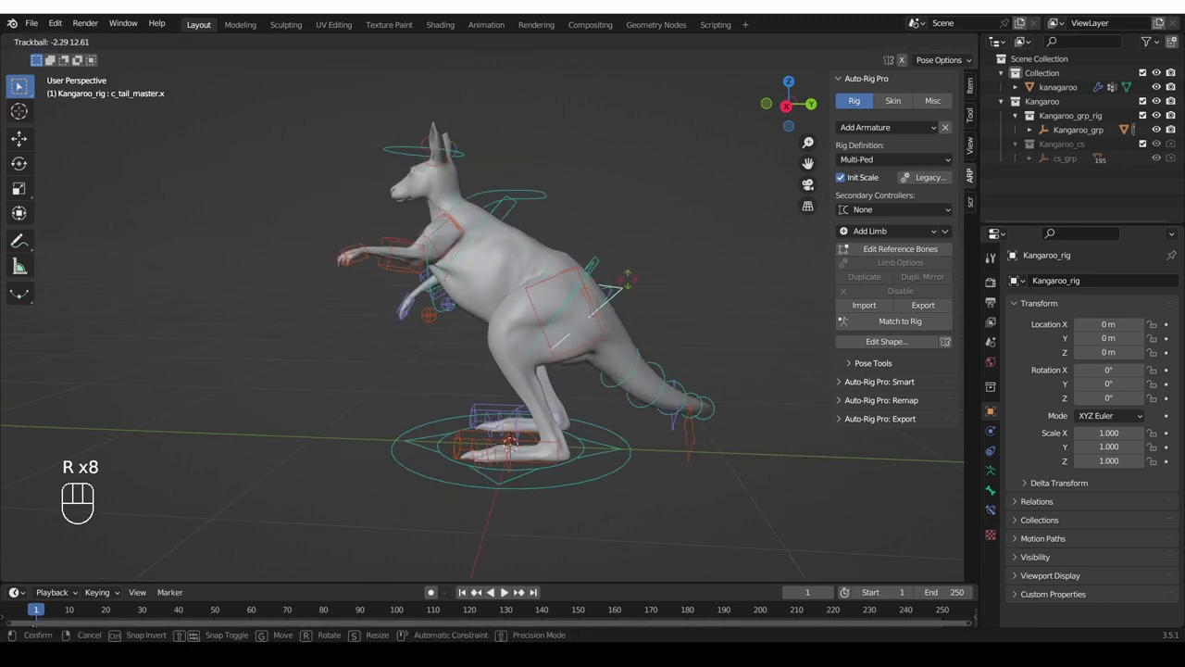
- Curl the tail by rotating its master controller
{"action": "left_click_drag", "start_coordinate": [386, 287], "coordinate": [428, 321]}
{"action": "left_click_drag", "start_coordinate": [450, 312], "coordinate": [431, 304]}
{"action": "middle_click", "coordinate": [525, 274]}
{"action": "key", "text": "r"}
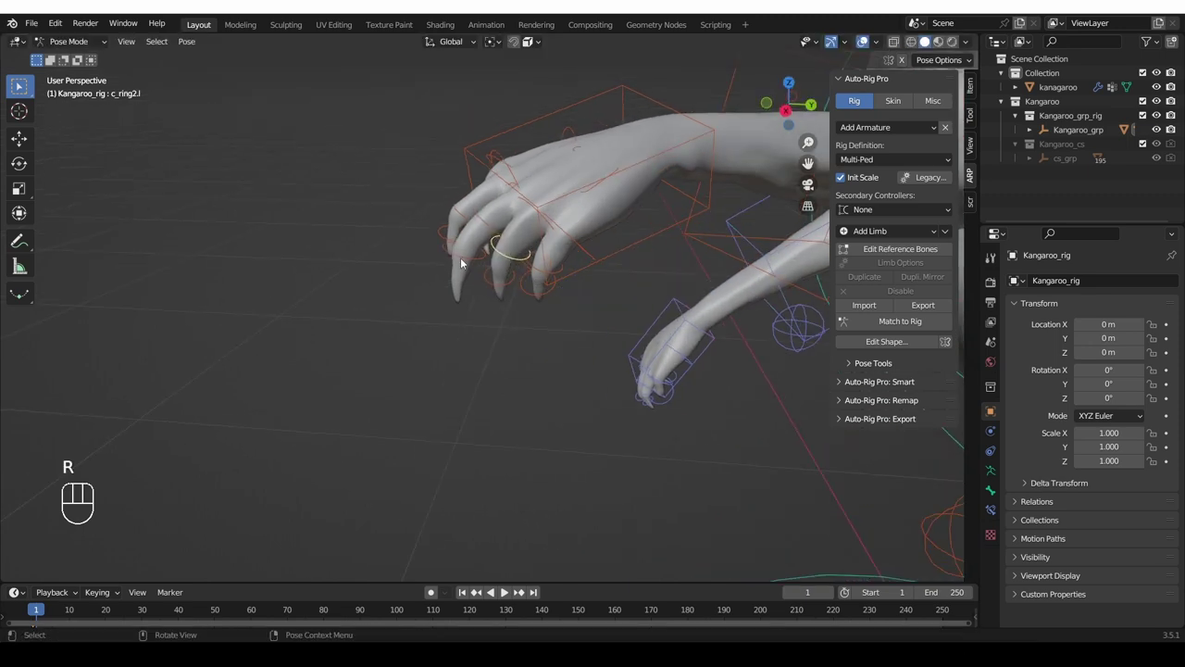
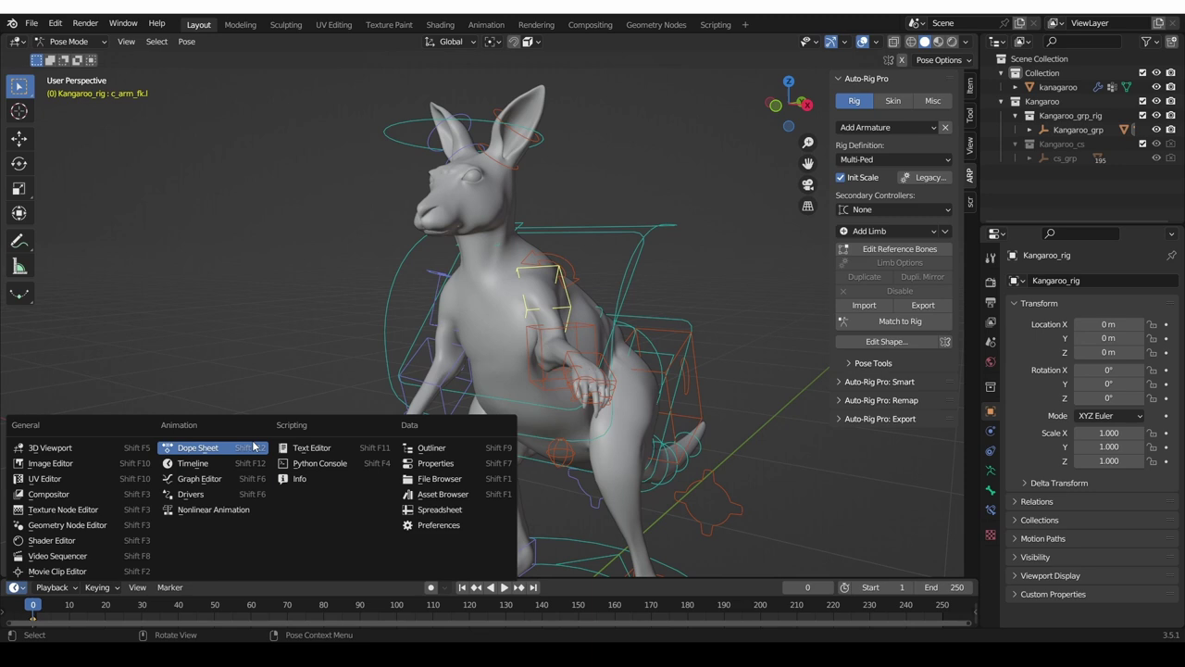
- Turn the Timeline into the Action Editor and load Kangaroo_jump onto the rig
{"action": "left_click_drag", "start_coordinate": [248, 458], "coordinate": [88, 589]}
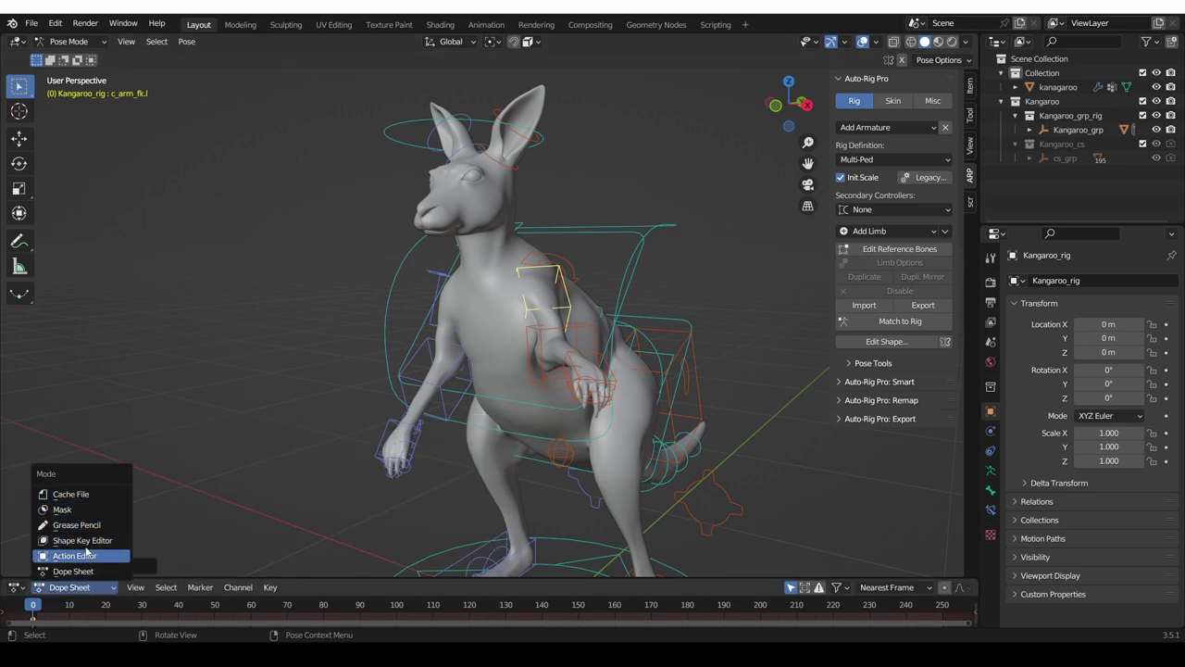
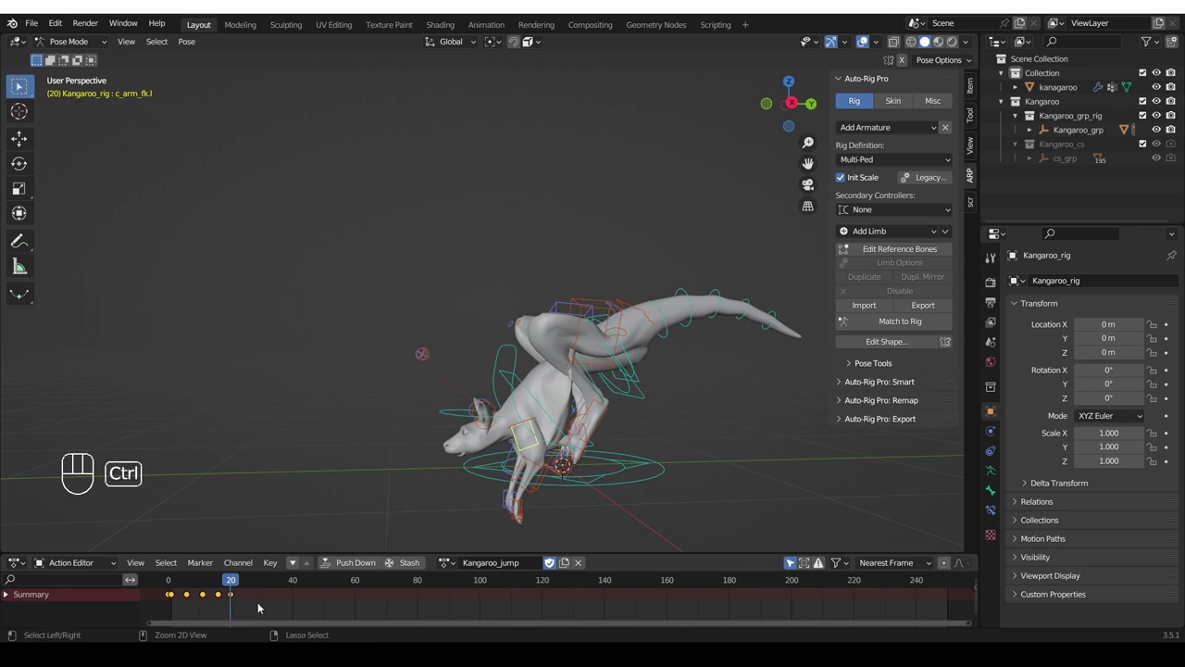
{"action": "key", "text": "ctrl+End"}
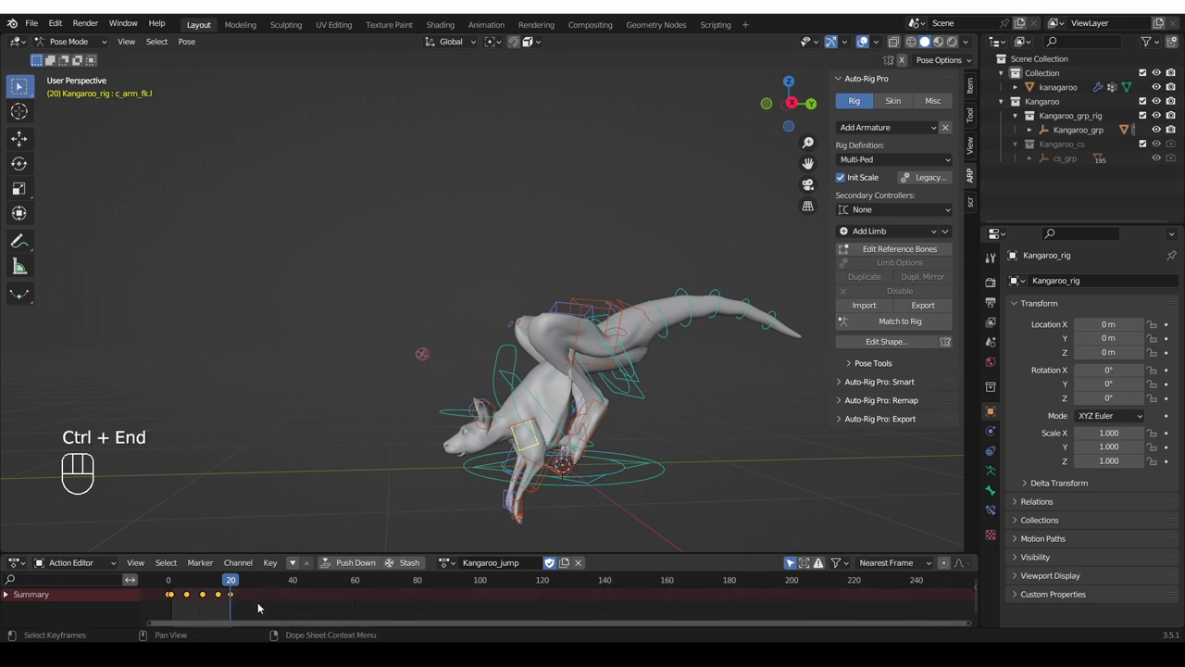
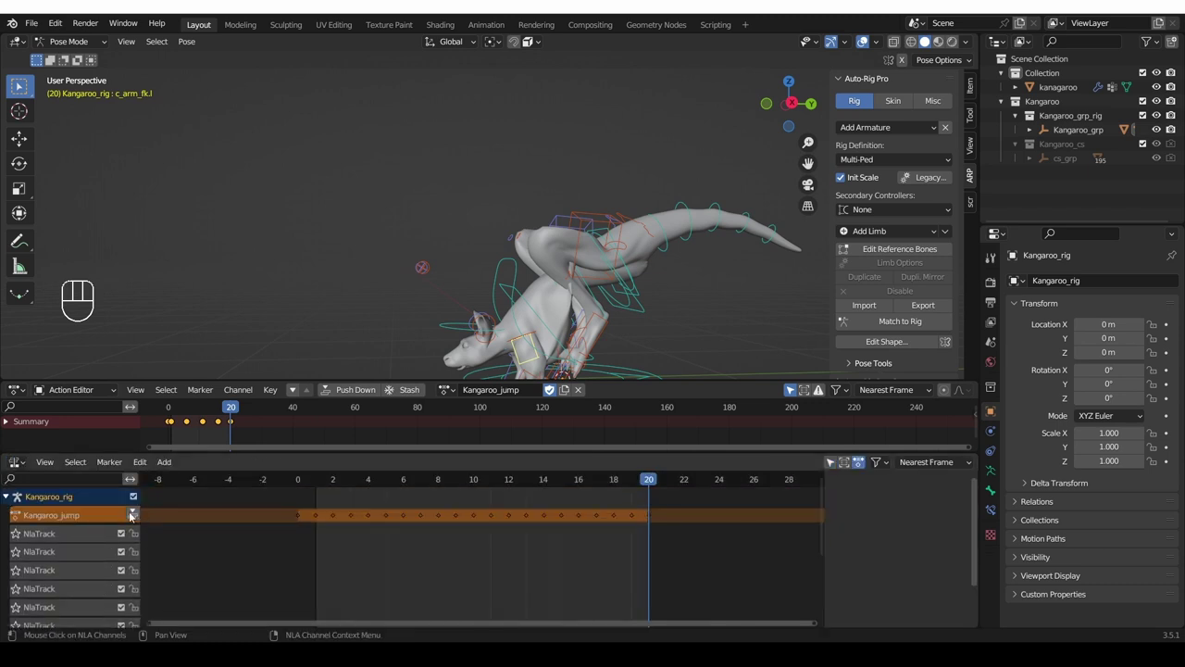
- In the Nonlinear Animation area push Kangaroo_jump down to a strip and create the tweak action
{"action": "left_click_drag", "start_coordinate": [71, 562], "coordinate": [91, 608]}
{"action": "key", "text": "b"}
{"action": "key", "text": "Delete"}
{"action": "left_click", "coordinate": [63, 578]}
{"action": "key", "text": "Delete"}
{"action": "left_click", "coordinate": [54, 567]}
{"action": "key", "text": "Delete"}
{"action": "key", "text": "Delete"}
{"action": "left_click", "coordinate": [495, 395]}
{"action": "left_click_drag", "start_coordinate": [488, 391], "coordinate": [499, 397]}
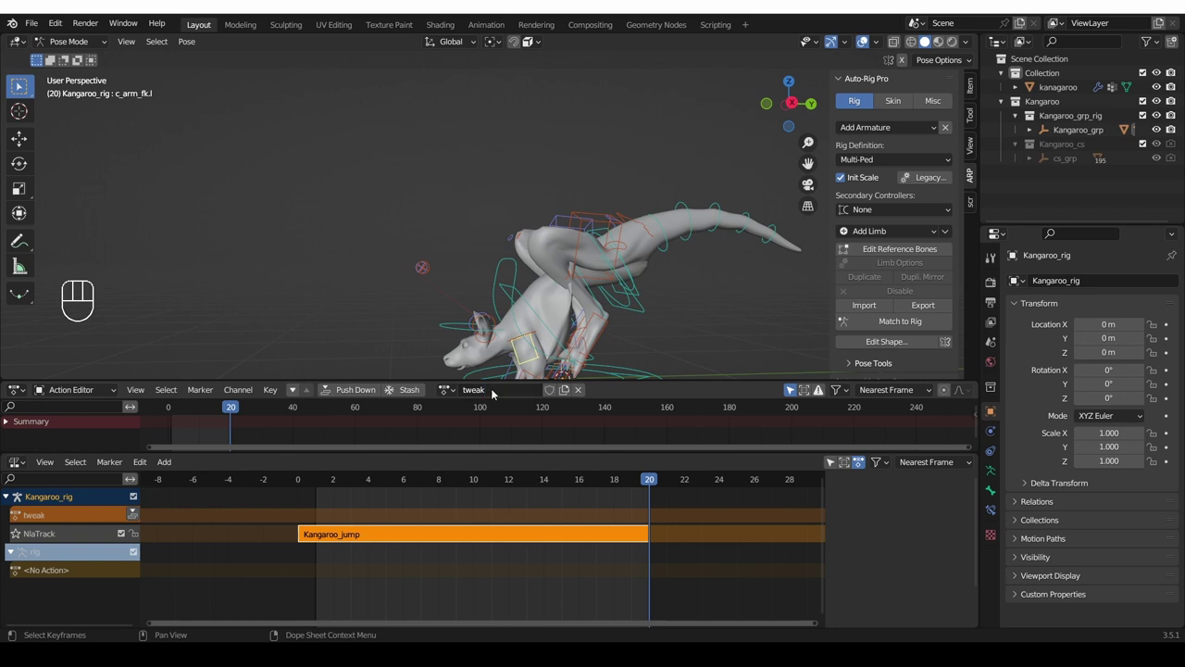
- Set the tweak layer's Blending to Add and view the kangaroo from the side
{"action": "left_click", "coordinate": [31, 520]}
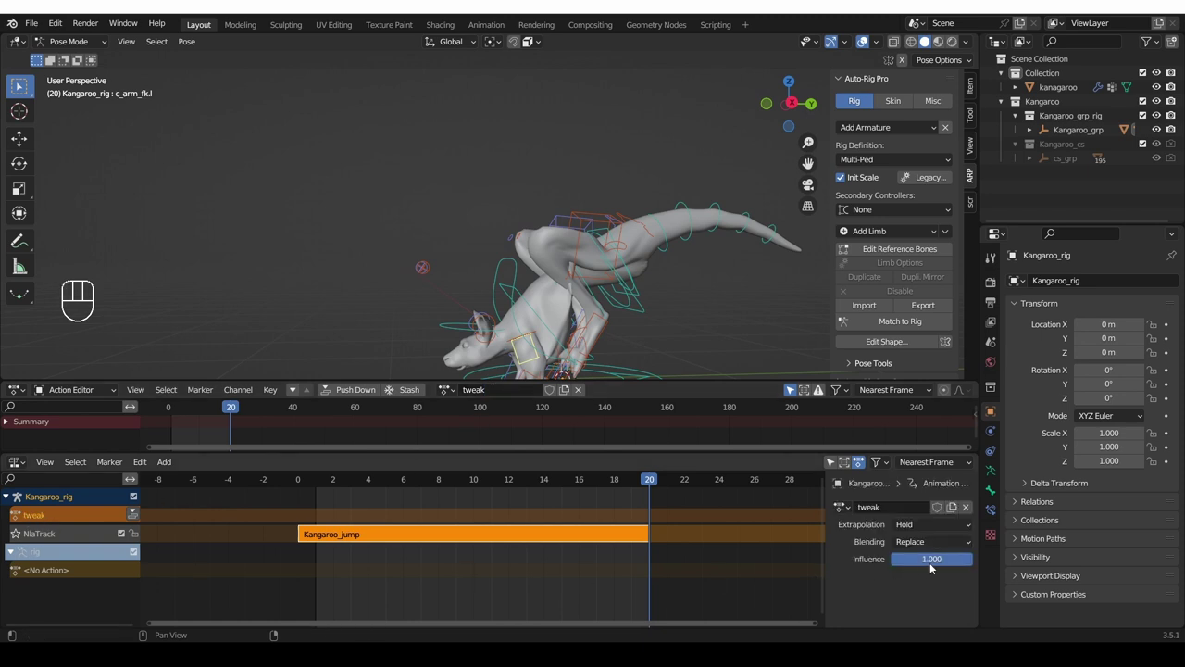
{"action": "left_click_drag", "start_coordinate": [921, 549], "coordinate": [940, 504]}
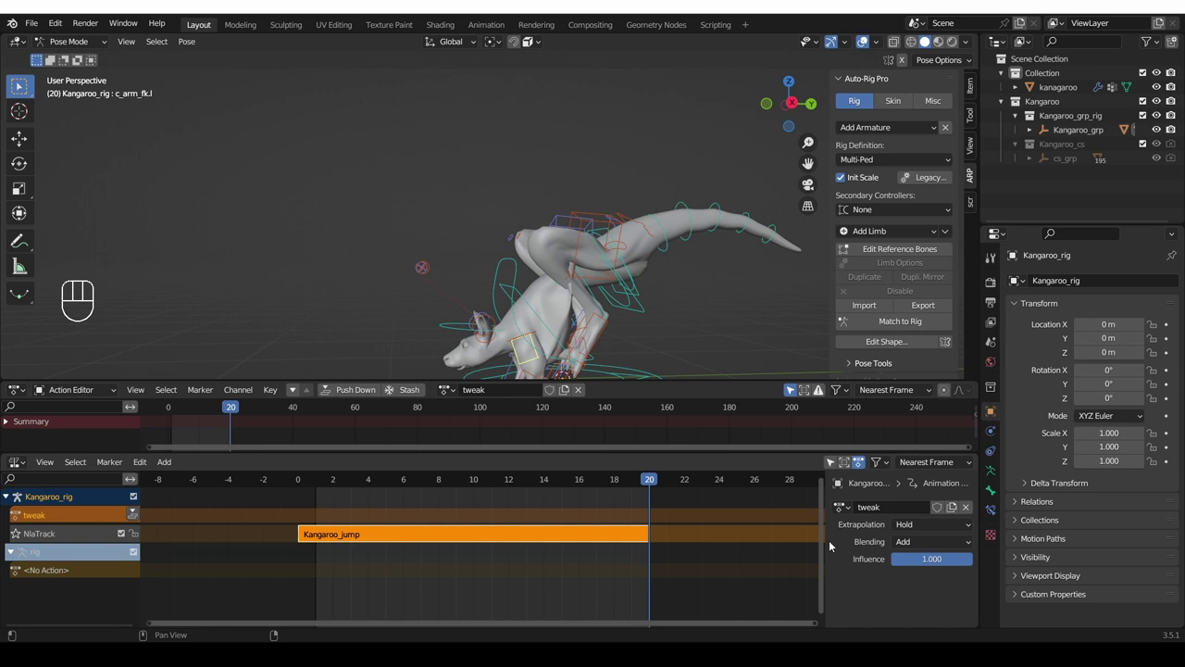
{"action": "key", "text": "KP_1"}
{"action": "left_click", "coordinate": [303, 483]}
{"action": "key", "text": "g"}
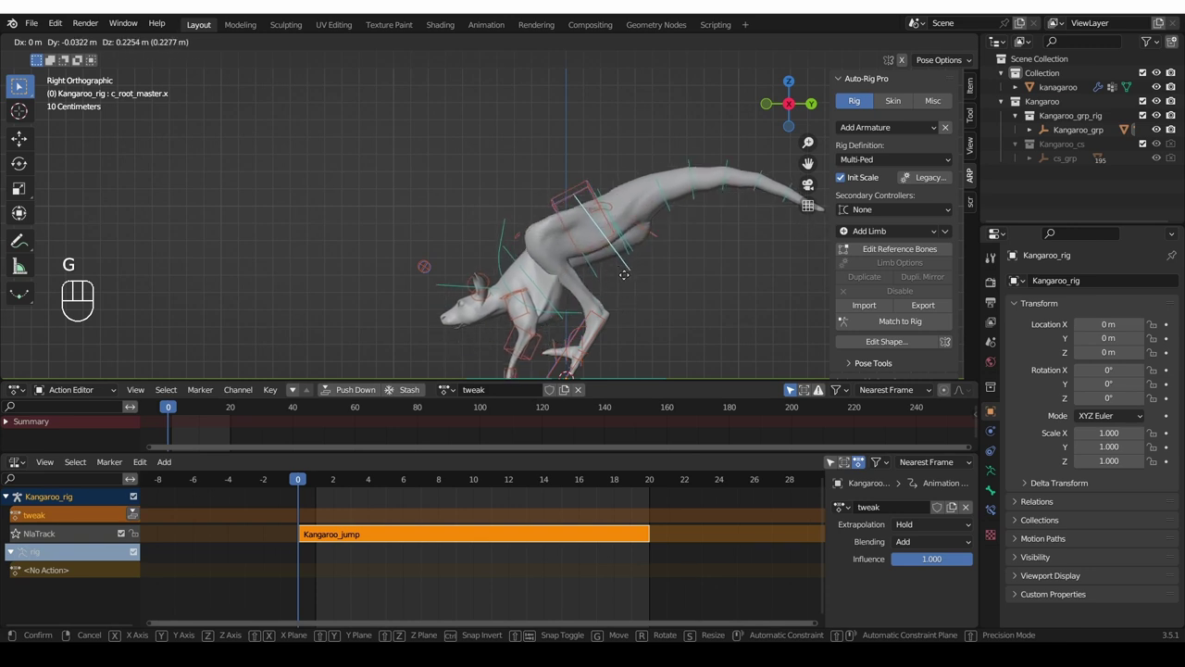
{"action": "key", "text": "r"}
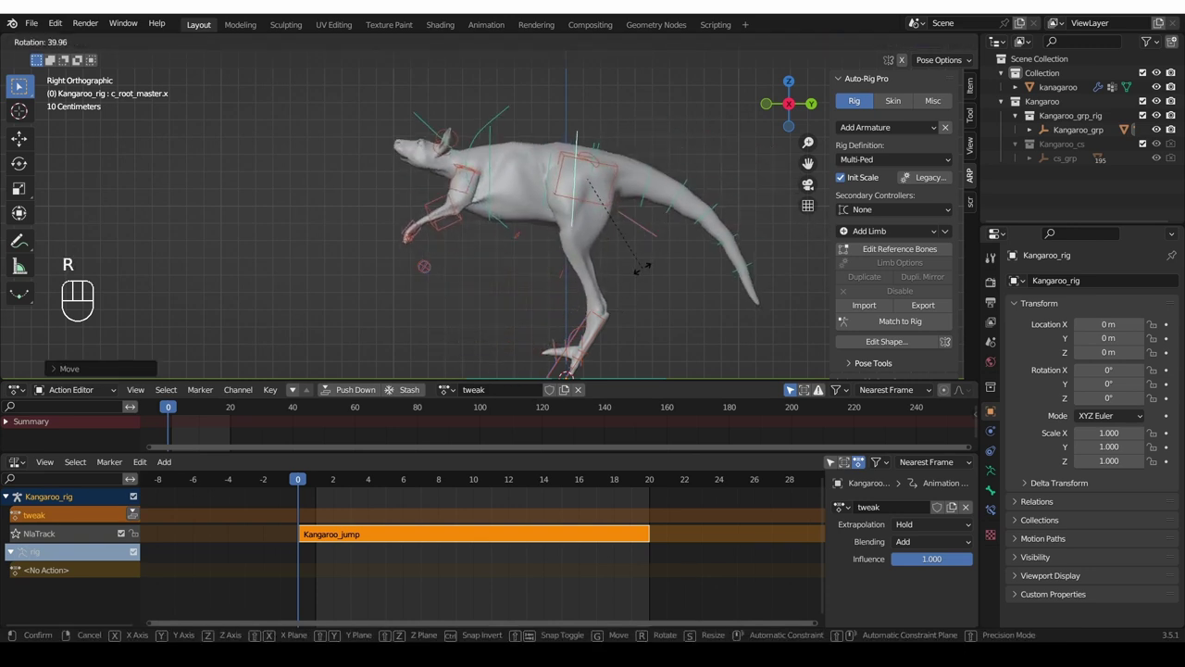
{"action": "key", "text": "g"}
{"action": "key", "text": "r"}
{"action": "key", "text": "g"}
{"action": "middle_click", "coordinate": [608, 240]}
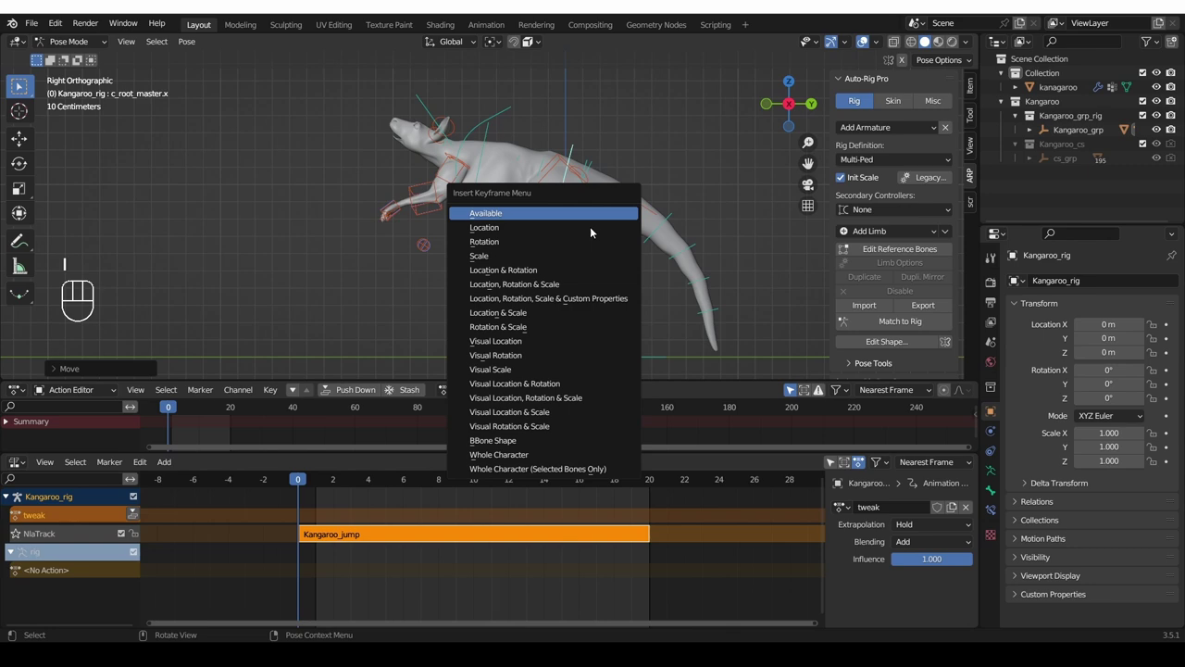
{"action": "key", "text": "space"}
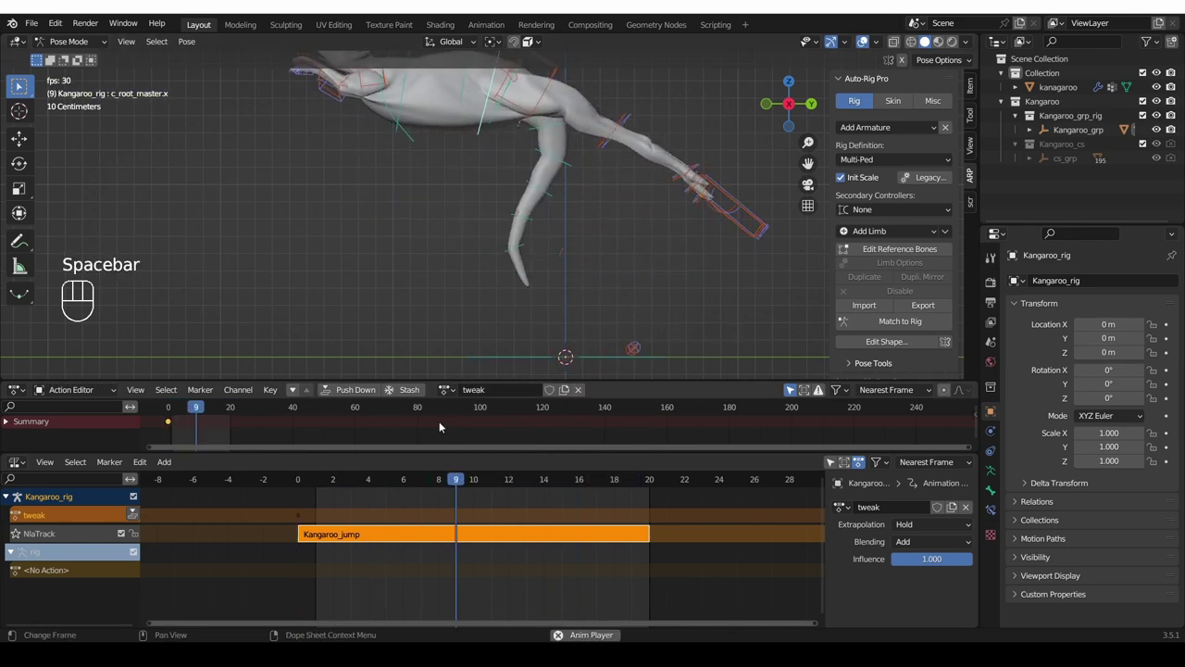
{"action": "key", "text": "r"}
{"action": "left_click", "coordinate": [592, 69]}
{"action": "key", "text": "i"}
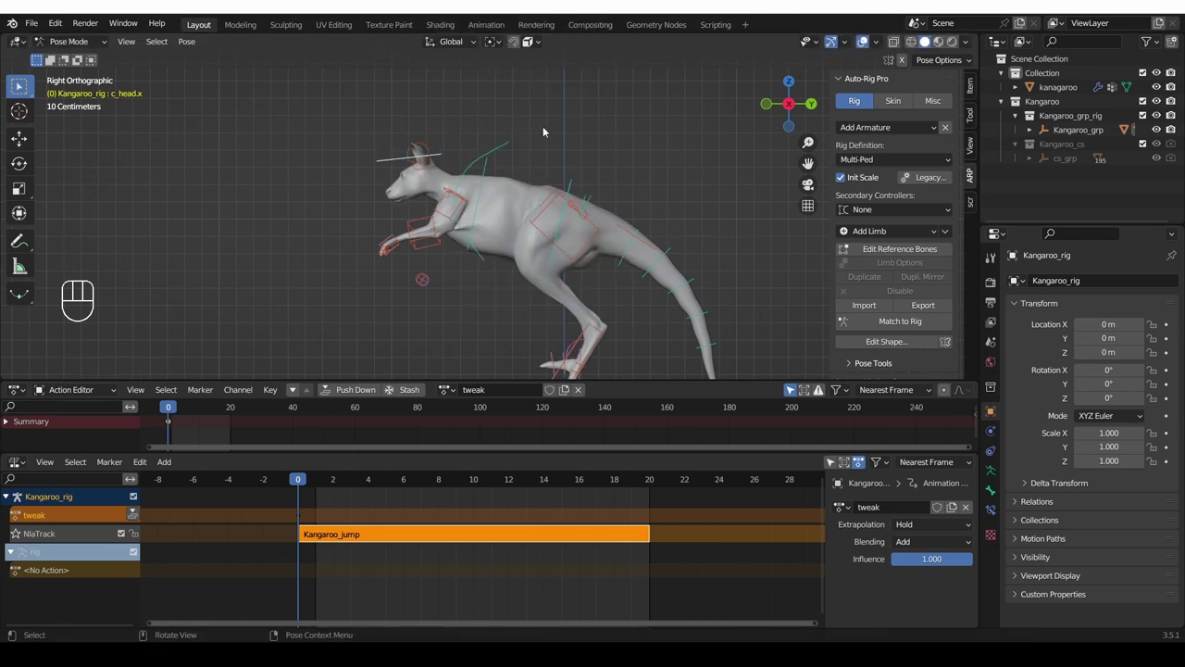
{"action": "left_click_drag", "start_coordinate": [544, 272], "coordinate": [541, 329]}
{"action": "left_click_drag", "start_coordinate": [514, 280], "coordinate": [481, 229]}
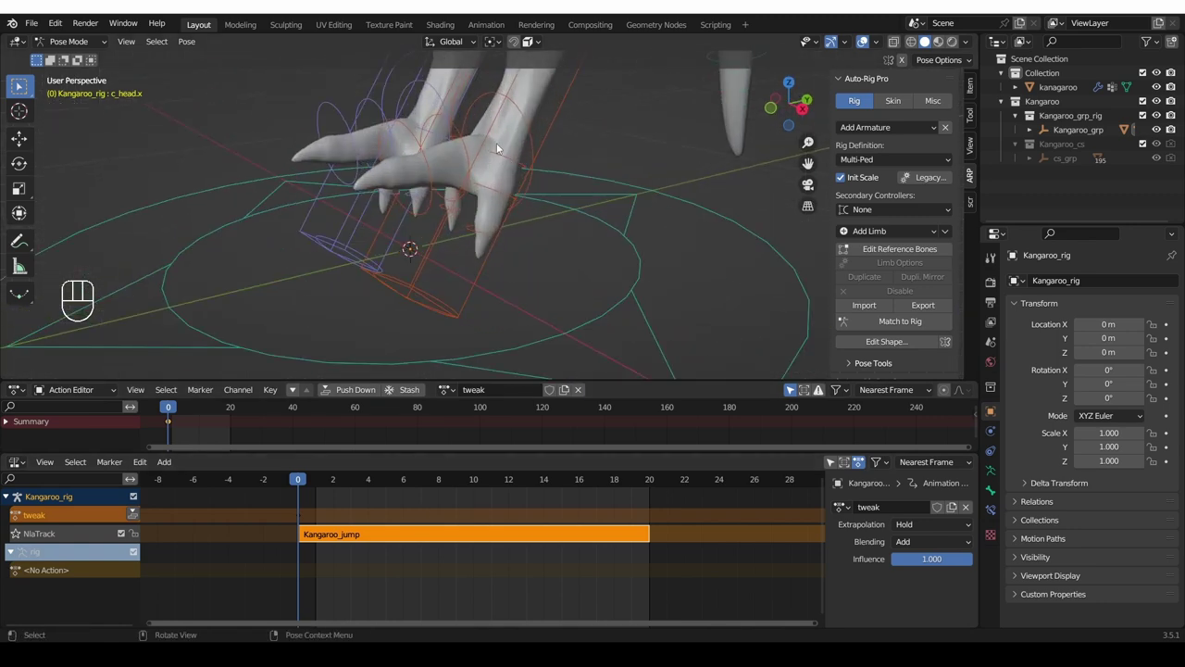
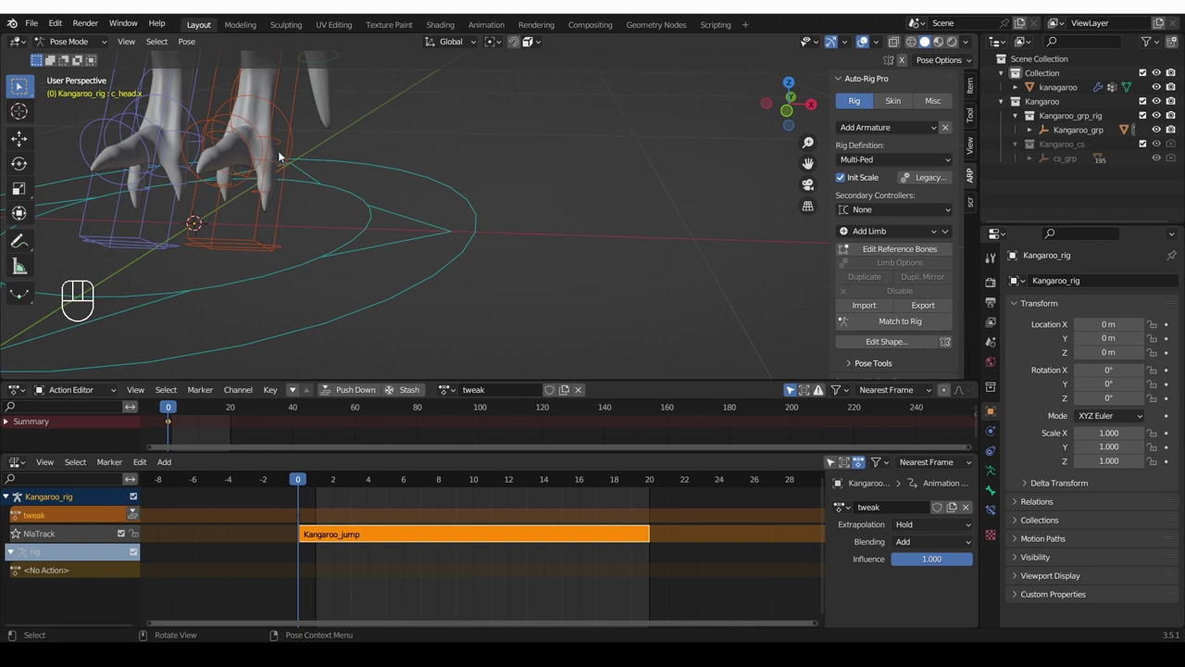
- Rotate c_toes_pinky1.r on the right foot at frame 0 and key its Rotation
{"action": "left_click", "coordinate": [282, 150]}
{"action": "left_click_drag", "start_coordinate": [227, 137], "coordinate": [185, 139]}
{"action": "key", "text": "ctrl+z"}
{"action": "left_click_drag", "start_coordinate": [182, 133], "coordinate": [117, 158]}
{"action": "left_click_drag", "start_coordinate": [116, 158], "coordinate": [153, 168]}
{"action": "key", "text": "ctrl+shift+z"}
{"action": "left_click", "coordinate": [118, 157]}
{"action": "key", "text": "KP_Decimal"}
{"action": "key", "text": "r"}
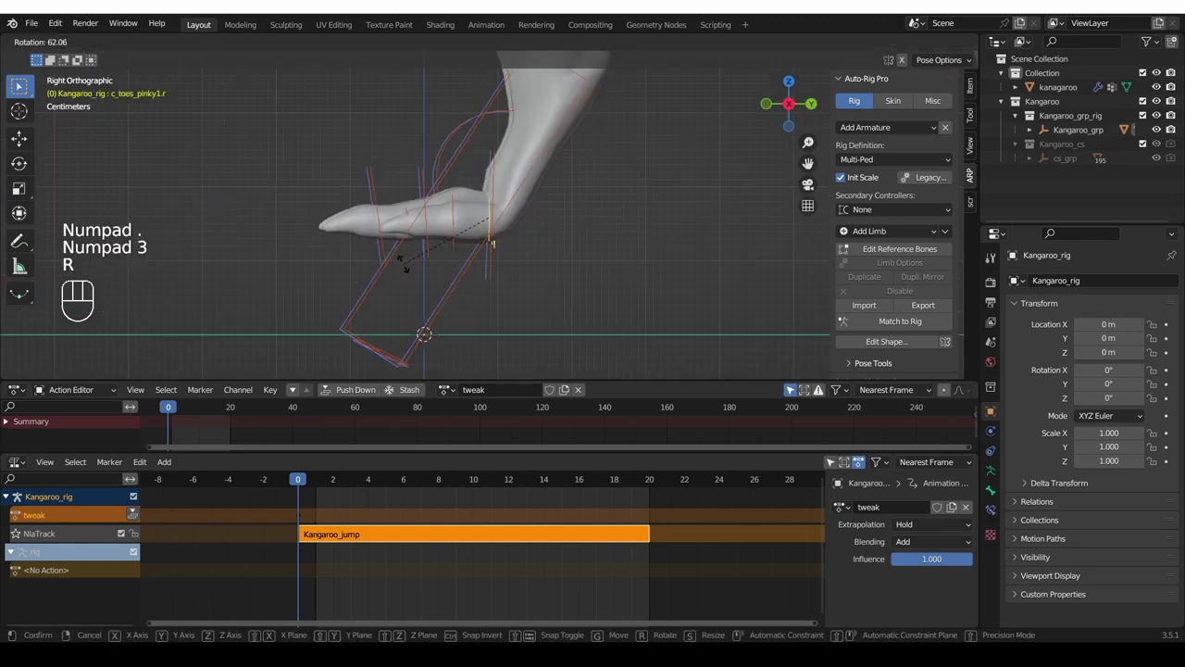
{"action": "key", "text": "i"}
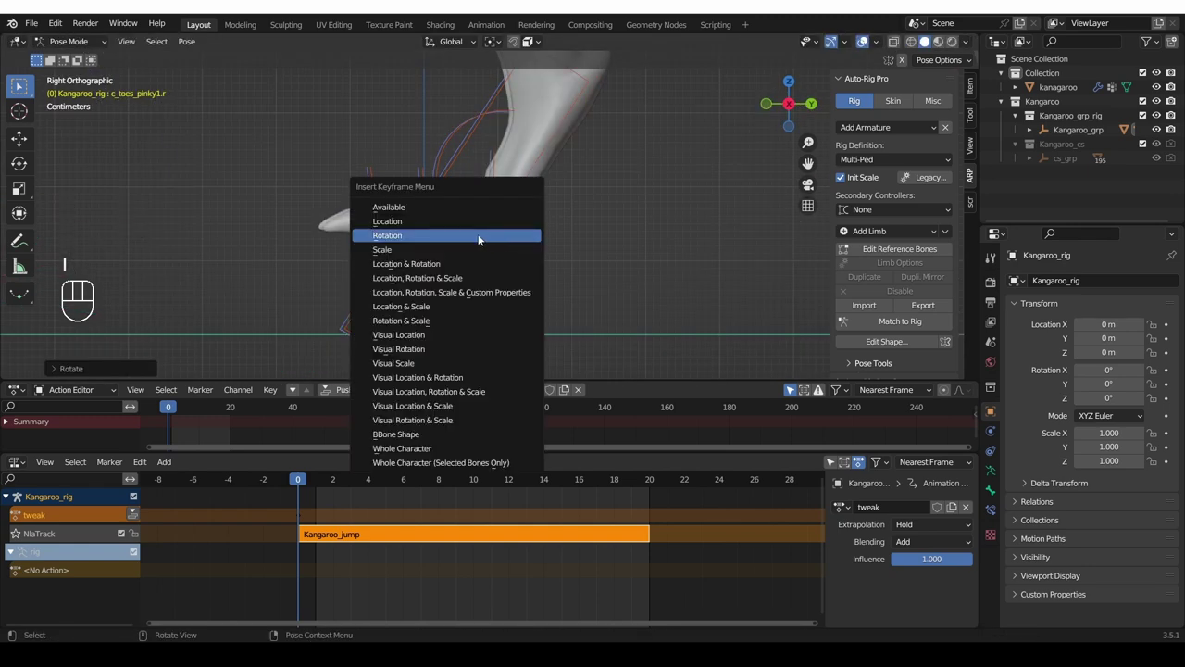
{"action": "key", "text": "space"}
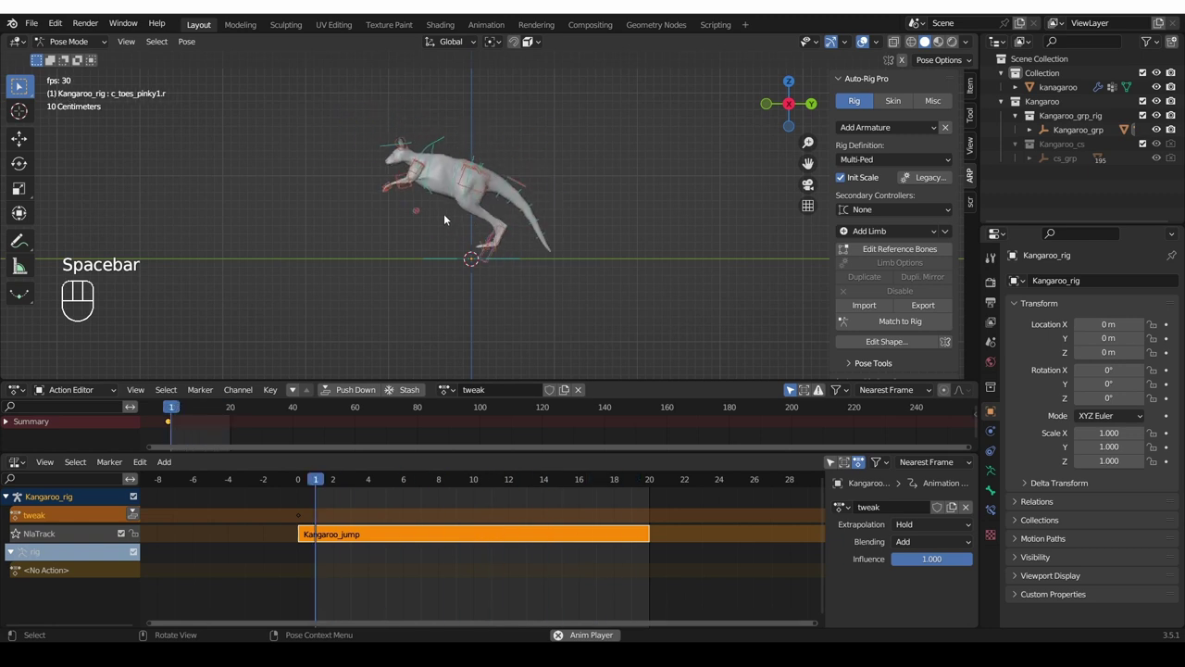
- Rotate the upper front leg controller at frame 0 and key its Rotation
{"action": "left_click", "coordinate": [170, 410]}
{"action": "left_click_drag", "start_coordinate": [416, 269], "coordinate": [431, 223]}
{"action": "left_click", "coordinate": [431, 223]}
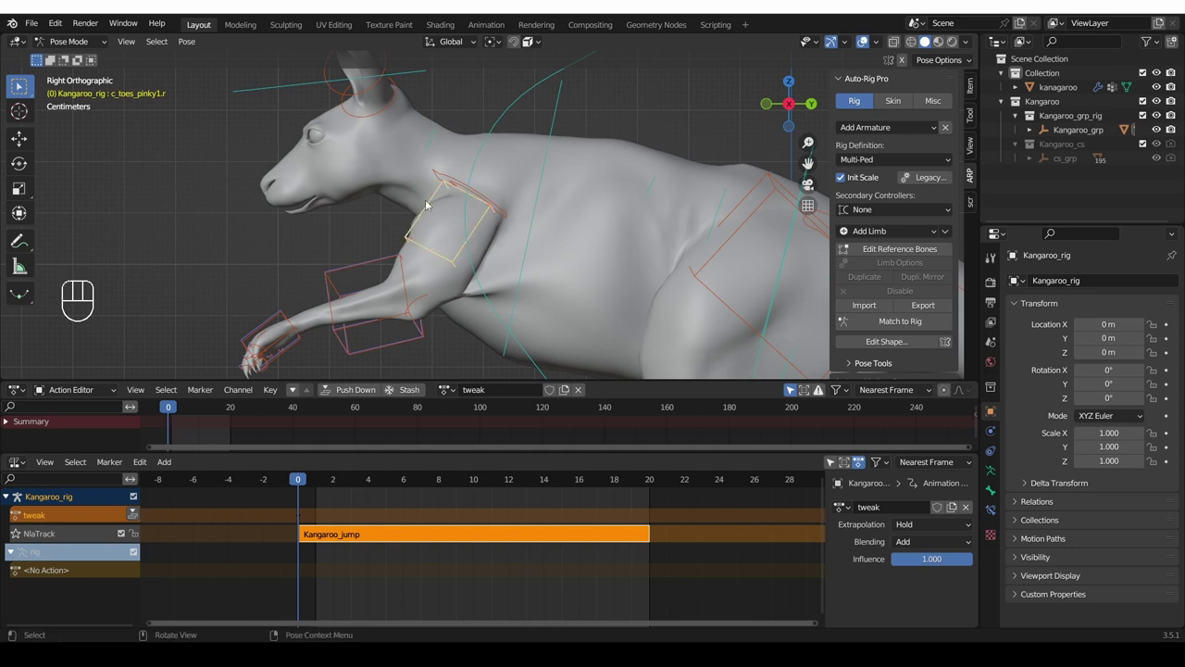
{"action": "key", "text": "r"}
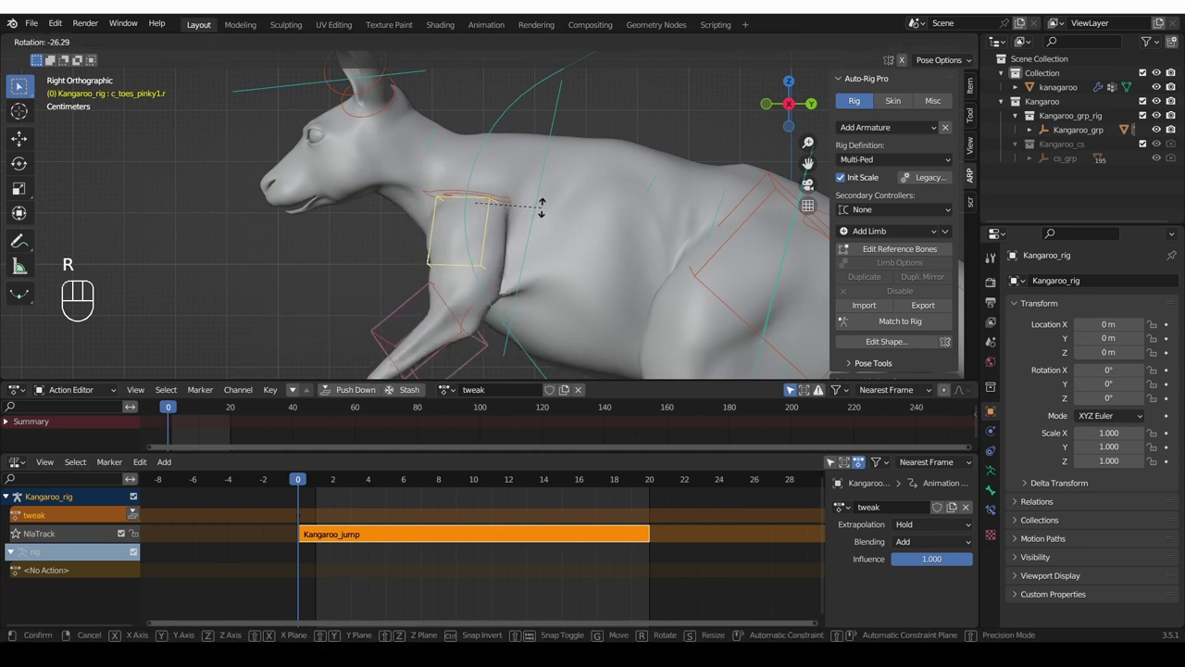
{"action": "left_click", "coordinate": [540, 218]}
{"action": "key", "text": "i"}
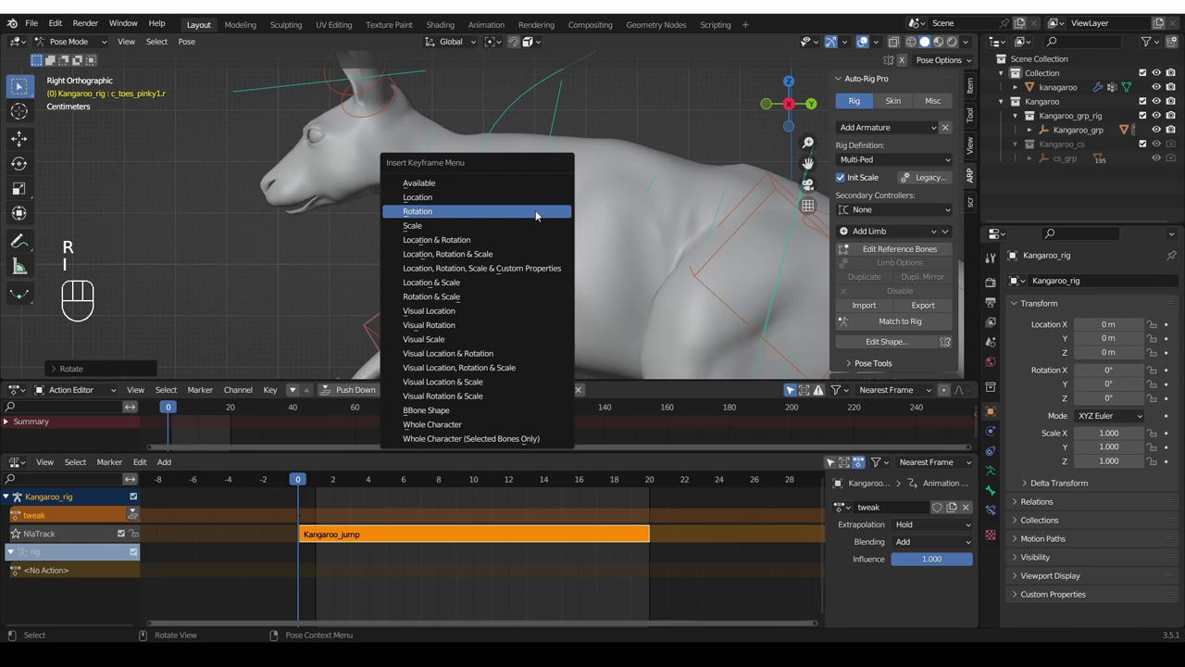
{"action": "key", "text": "space"}
{"action": "left_click", "coordinate": [178, 409]}
- Step through the frames to check the tweaked jump pose
{"action": "key", "text": "r"}
{"action": "left_click", "coordinate": [611, 199]}
{"action": "key", "text": "i"}
{"action": "key", "text": "space"}
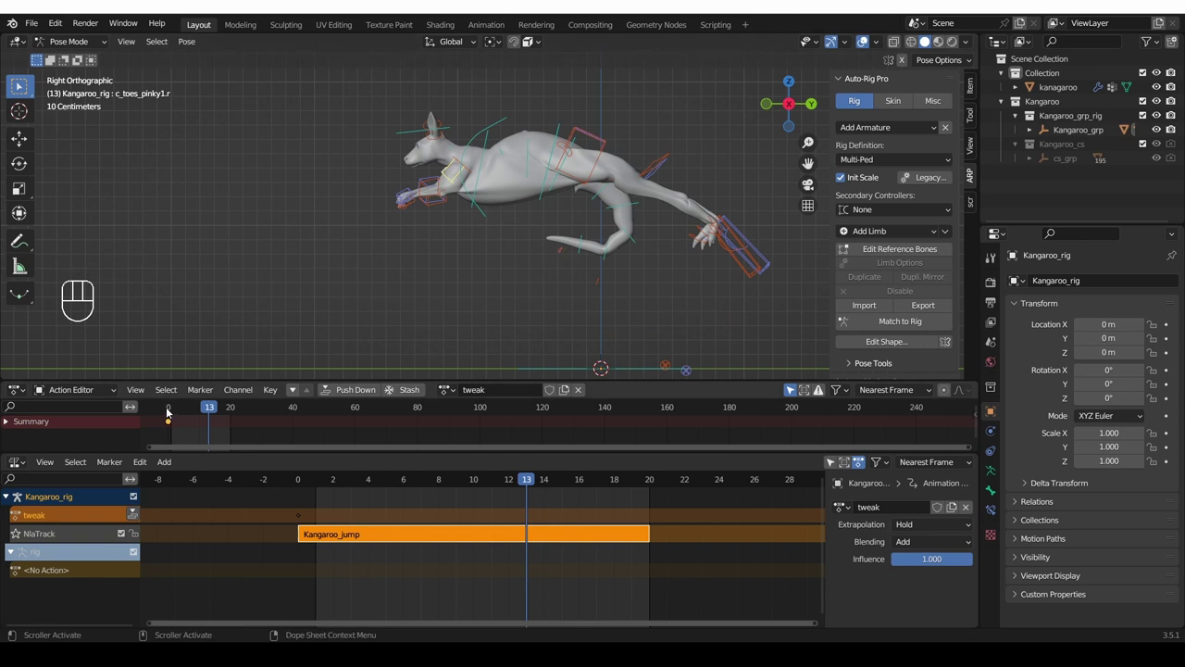
- At frame 10 tuck the right hind foot IK controller in and key Location & Rotation
{"action": "left_click", "coordinate": [169, 411]}
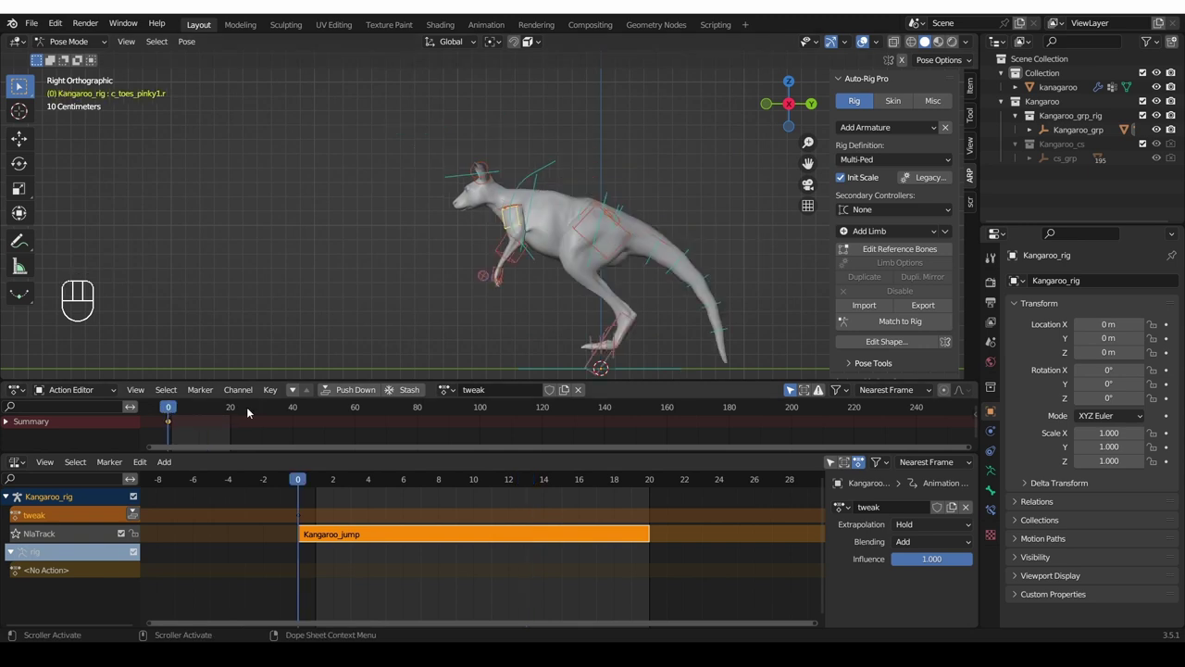
{"action": "left_click", "coordinate": [244, 412]}
{"action": "left_click_drag", "start_coordinate": [241, 412], "coordinate": [204, 416]}
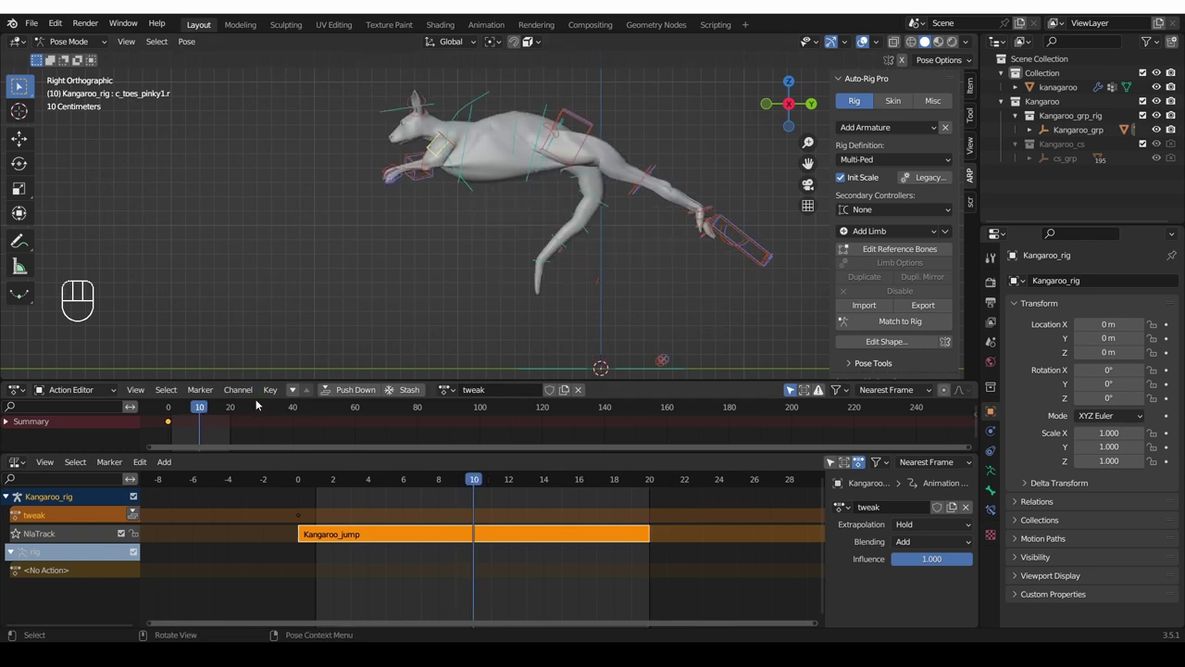
{"action": "left_click", "coordinate": [754, 294]}
{"action": "left_click", "coordinate": [787, 252]}
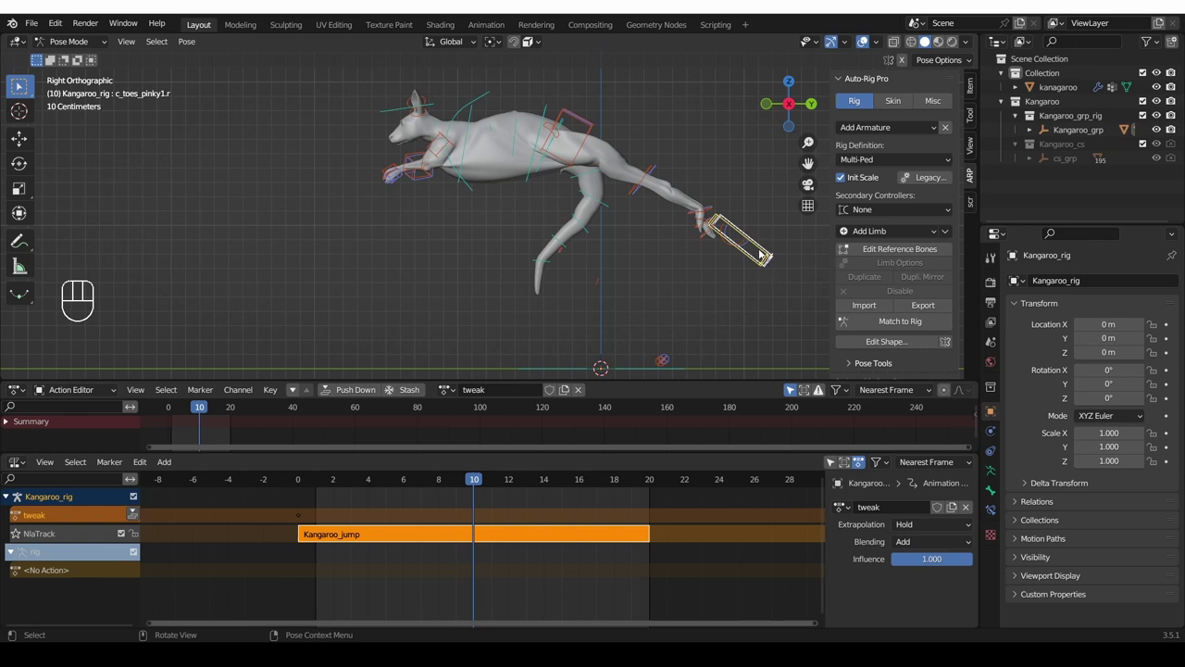
{"action": "left_click", "coordinate": [763, 245]}
{"action": "key", "text": "g"}
{"action": "key", "text": "r"}
{"action": "key", "text": "g"}
{"action": "key", "text": "r"}
{"action": "key", "text": "i"}
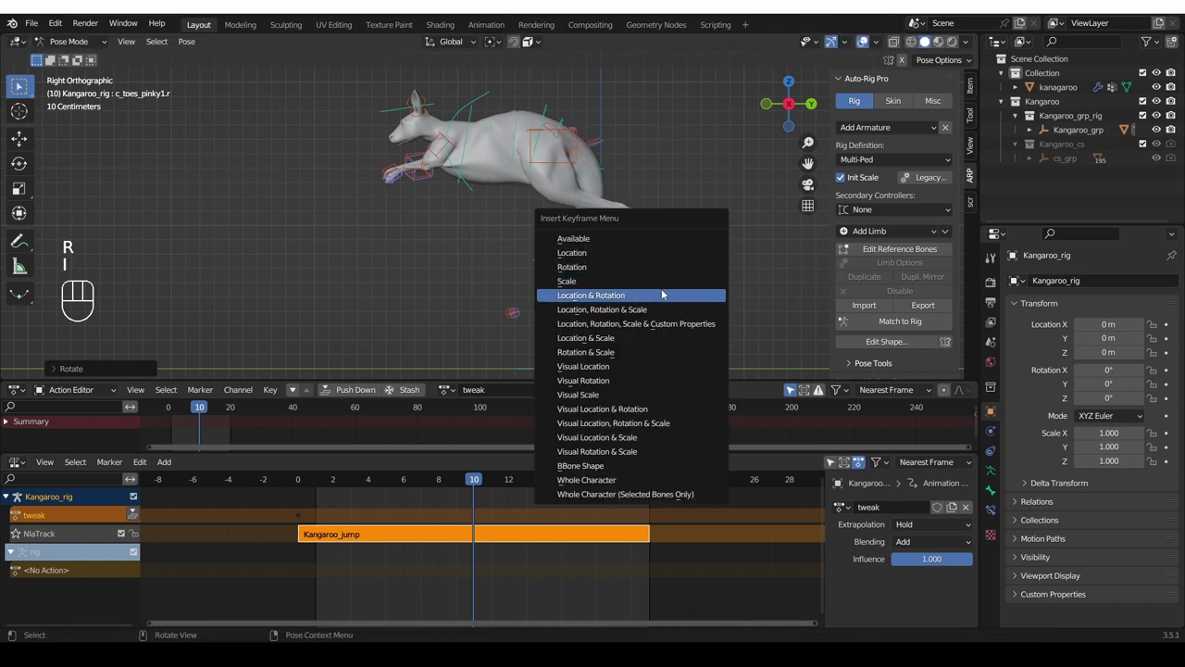
- At frame 0 plant the hind foot on the ground and key Location & Rotation
{"action": "left_click_drag", "start_coordinate": [203, 414], "coordinate": [205, 415]}
{"action": "left_click_drag", "start_coordinate": [189, 437], "coordinate": [216, 435]}
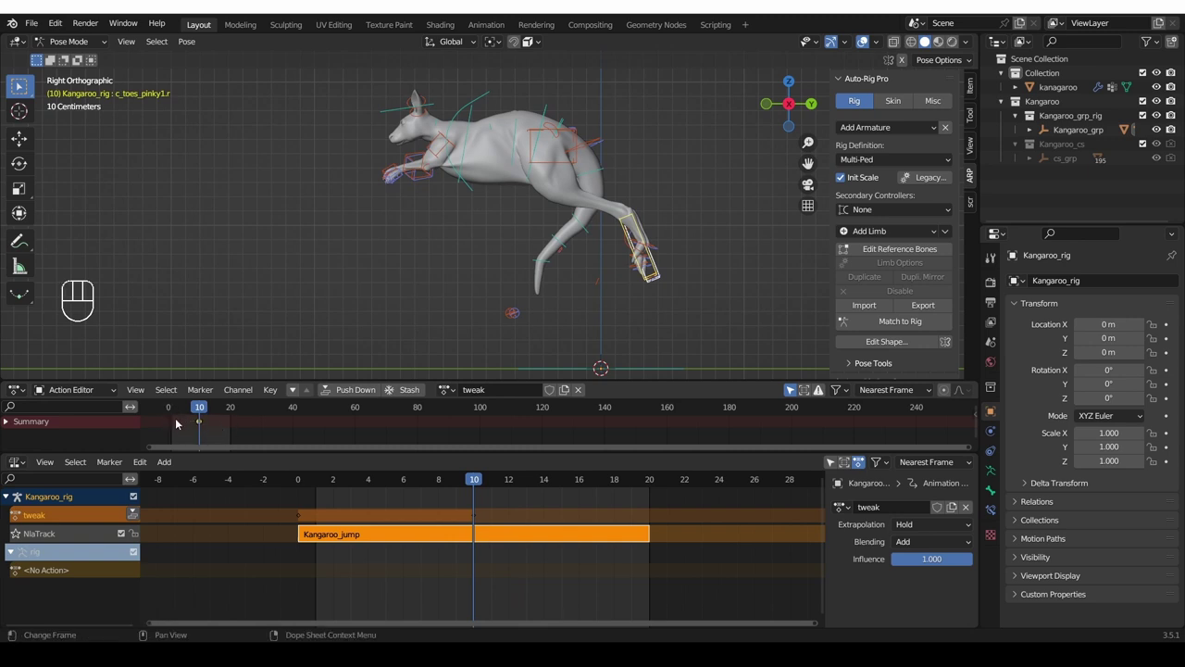
{"action": "left_click_drag", "start_coordinate": [195, 430], "coordinate": [226, 427]}
{"action": "key", "text": "Delete"}
{"action": "left_click_drag", "start_coordinate": [200, 414], "coordinate": [204, 421]}
{"action": "middle_click", "coordinate": [627, 329]}
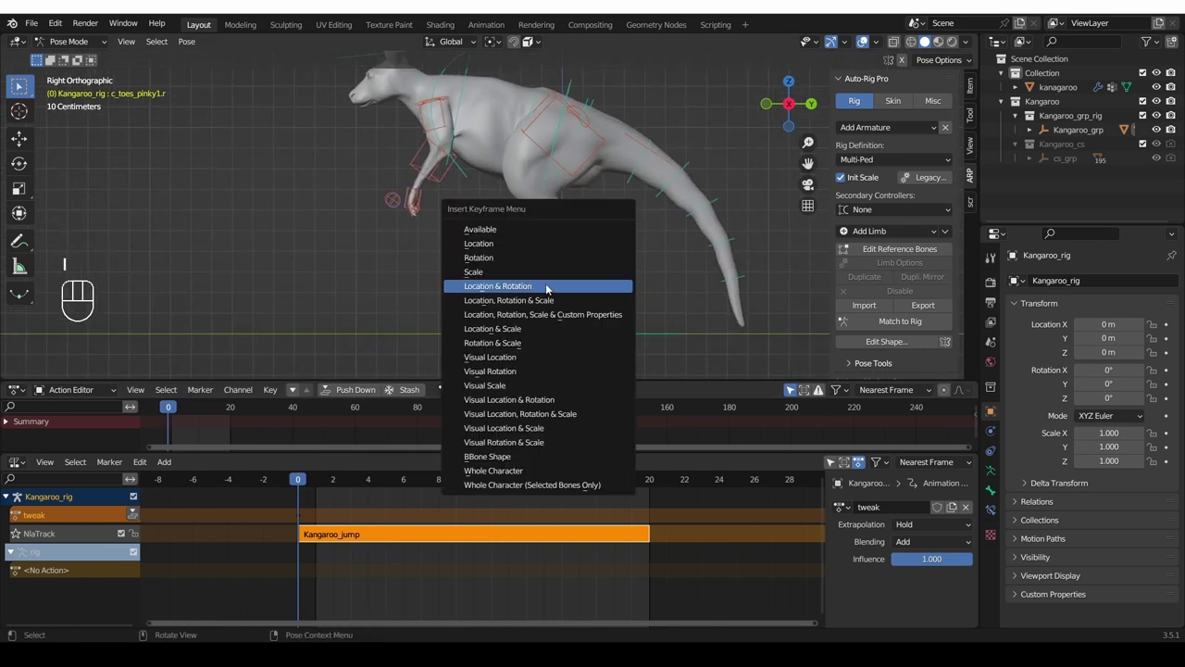
{"action": "left_click", "coordinate": [185, 418]}
{"action": "key", "text": "shift+d"}
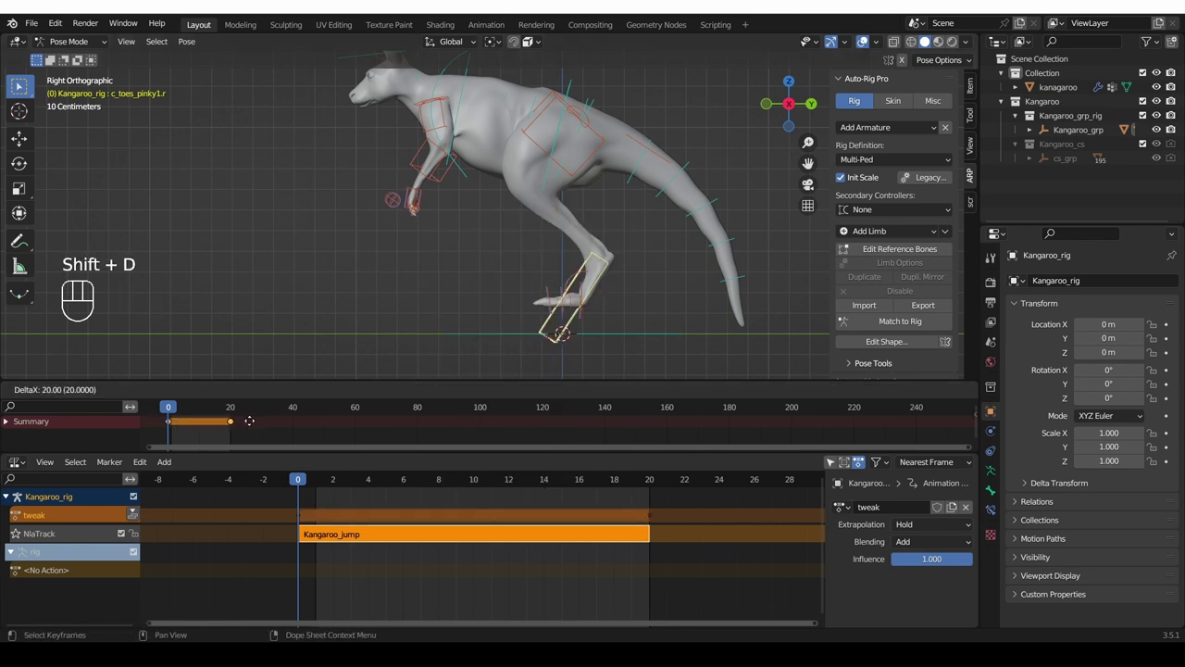
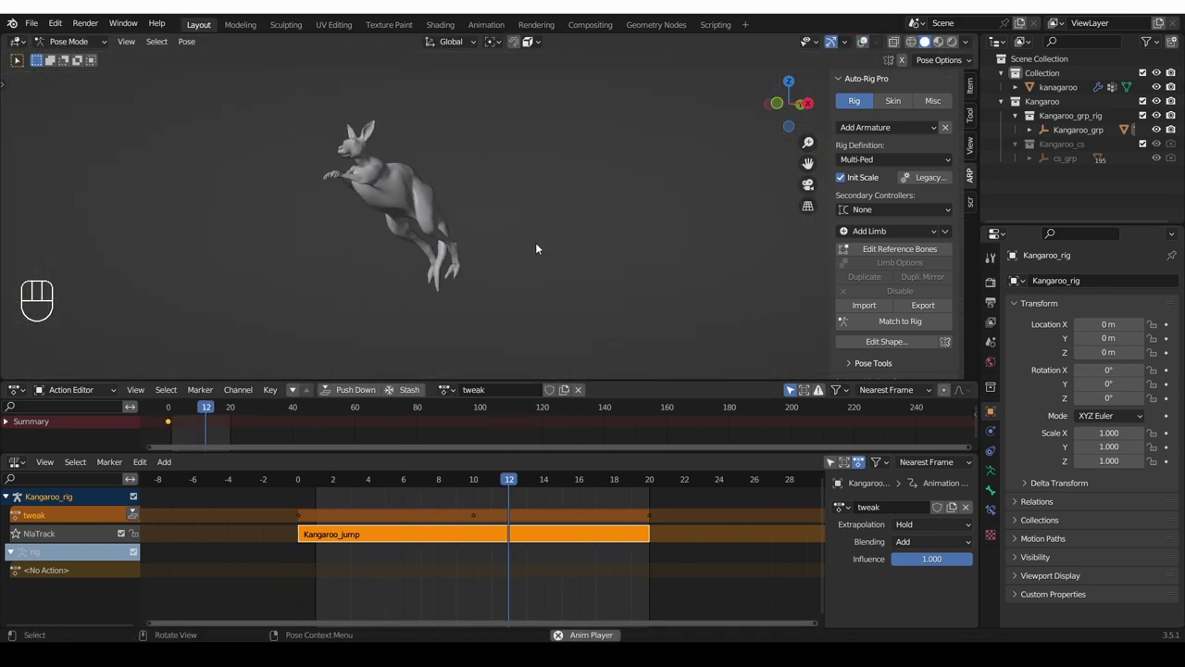
- Stop playback of the kangaroo jump after reviewing the tweak-layer adjustments
{"action": "key", "text": "space"}
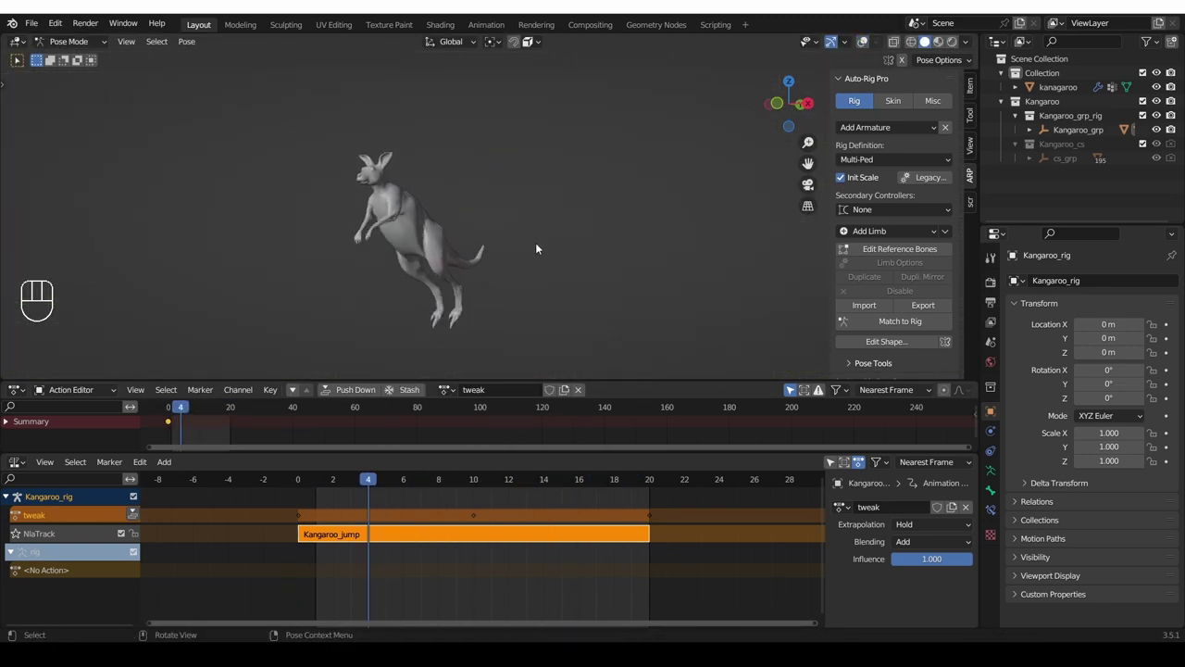